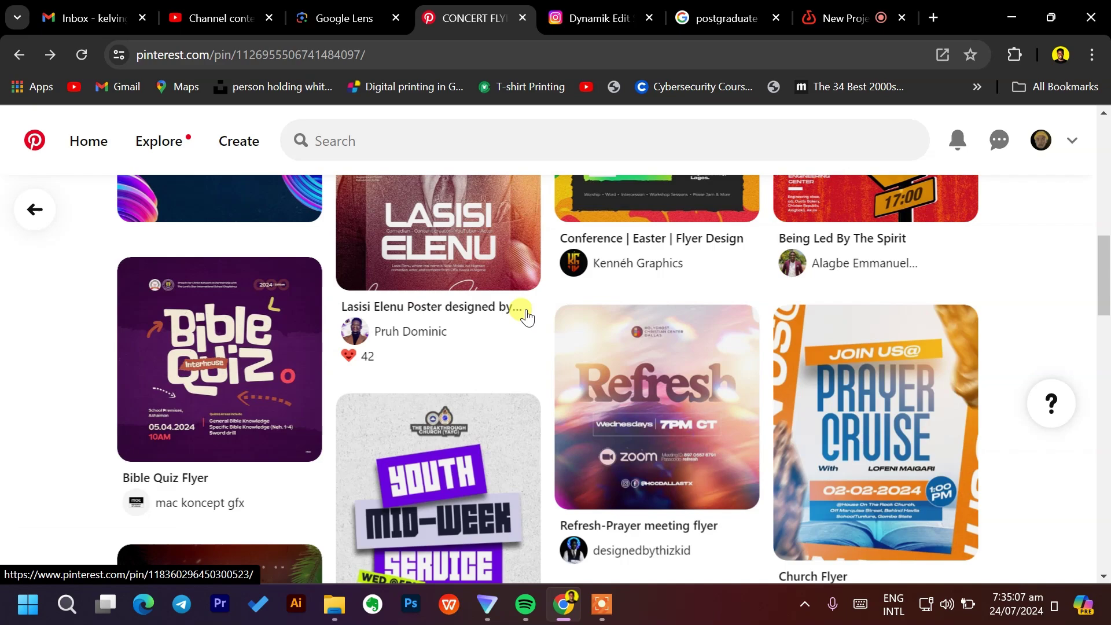
# Step: Scroll through the wearedynamik_ profile grid of concert and church flyer posts
pyautogui.scroll(3)
pyautogui.scroll(-3)
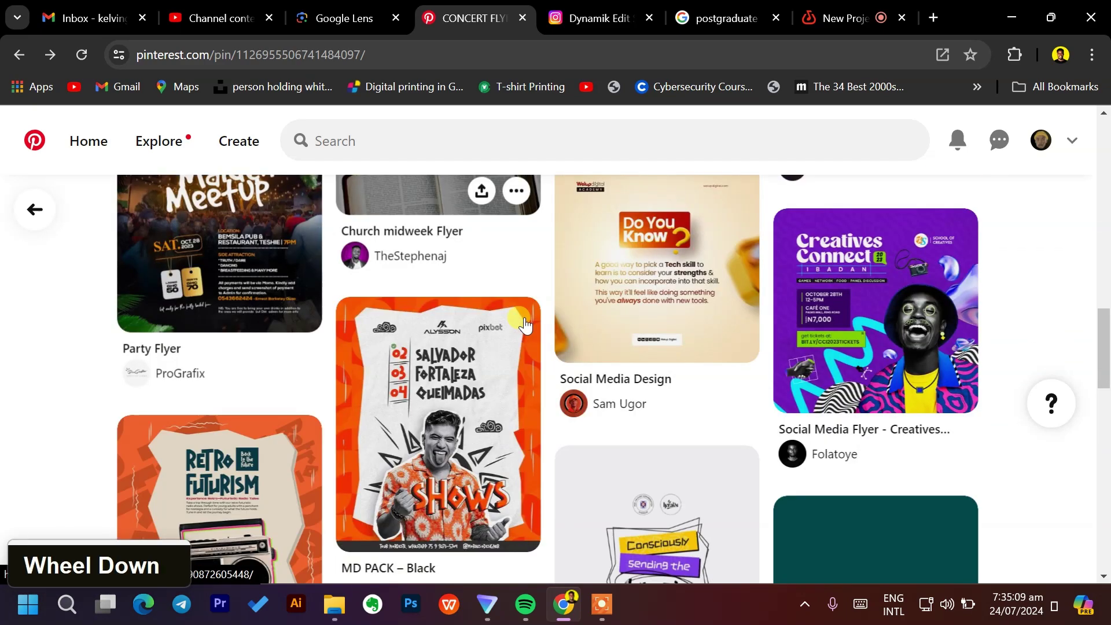
pyautogui.scroll(3)
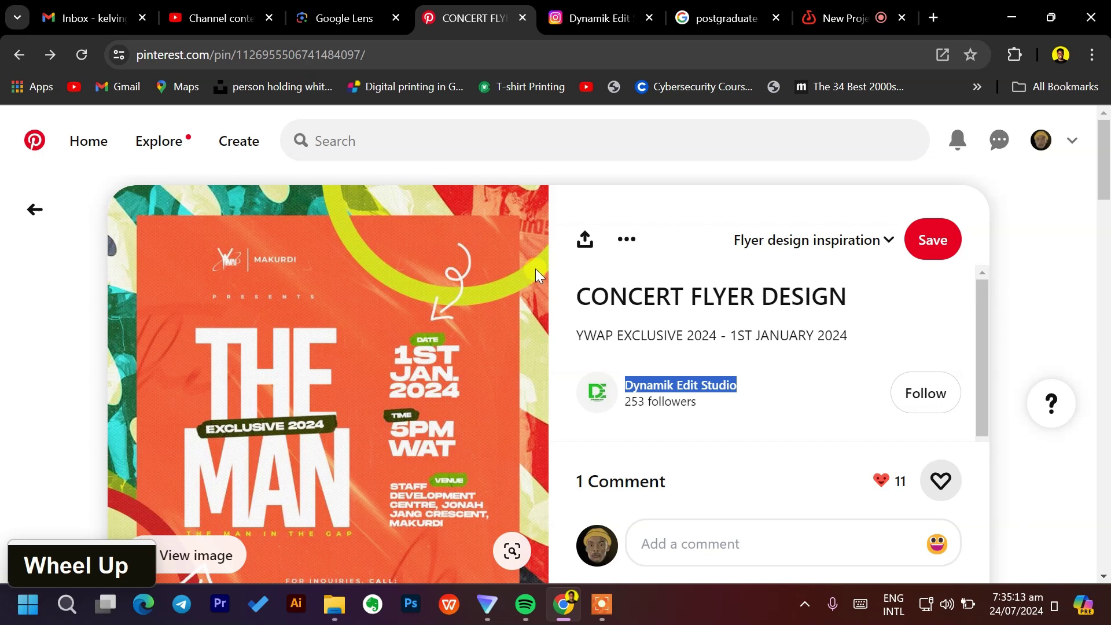
pyautogui.scroll(-3)
pyautogui.scroll(3)
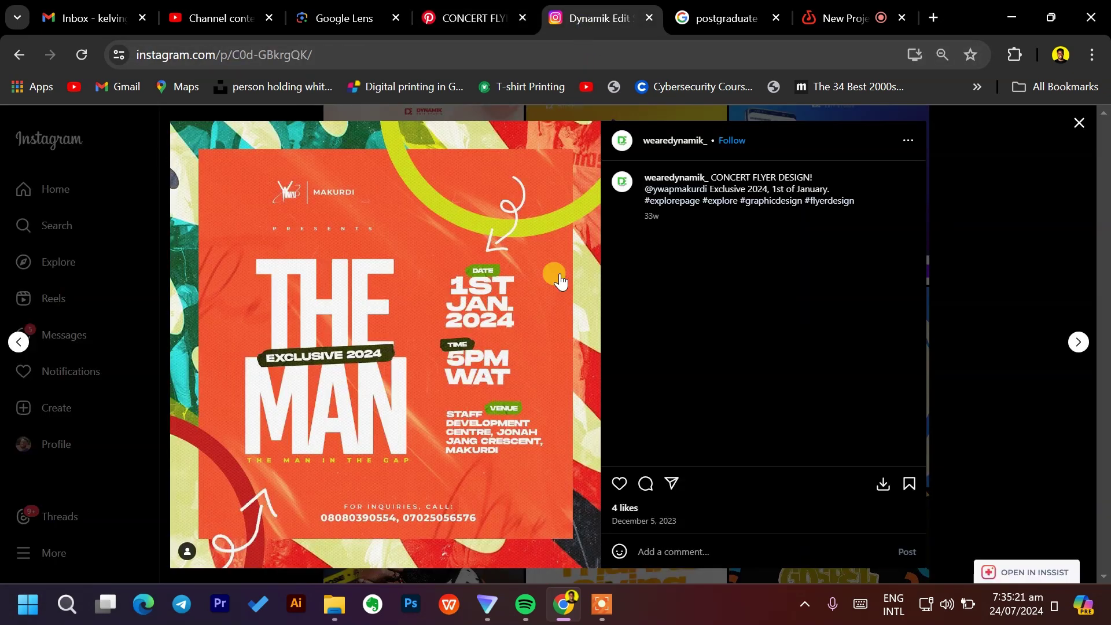
pyautogui.scroll(-3)
pyautogui.scroll(3)
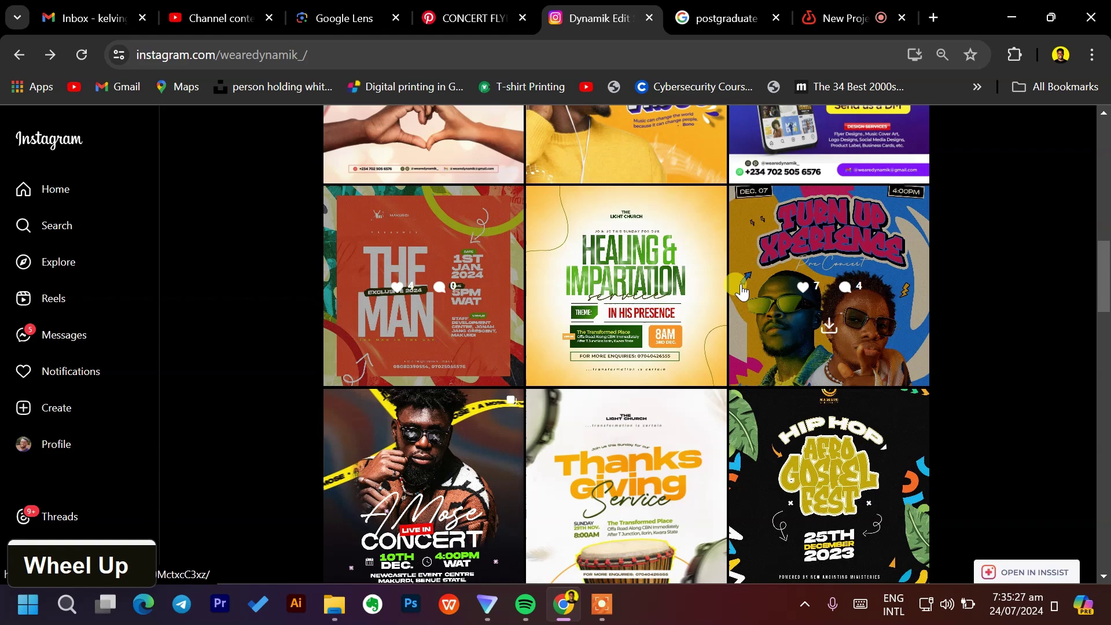
pyautogui.scroll(-3)
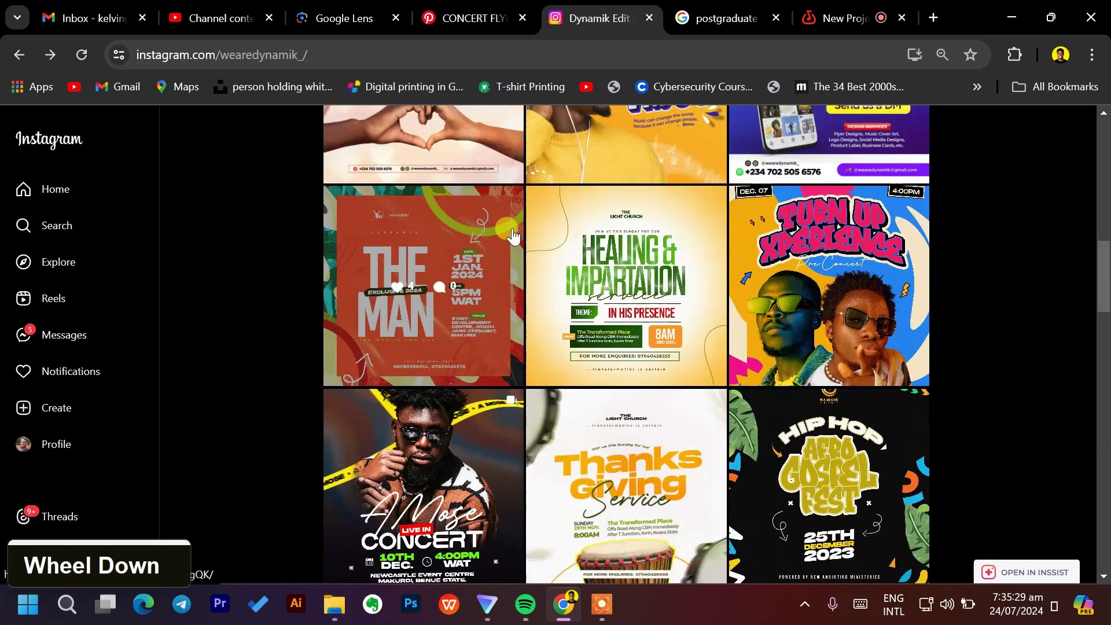
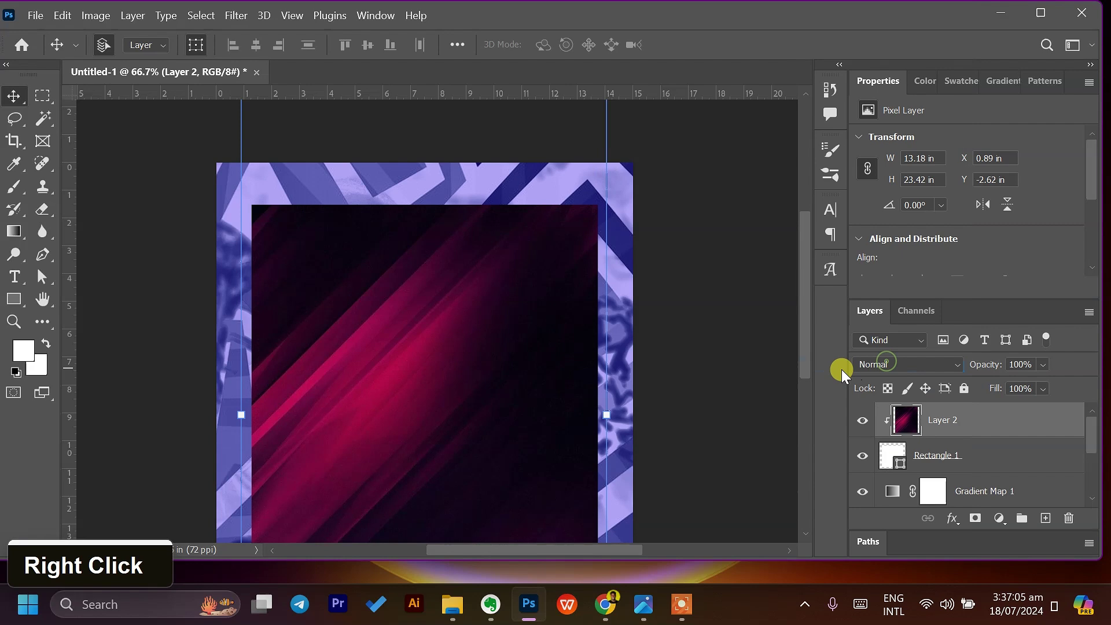
# Step: Fill Rectangle 1 dark purple and set the streak texture Layer 2 to Color Dodge
pyautogui.doubleClick(918, 368)
pyautogui.doubleClick(906, 364)
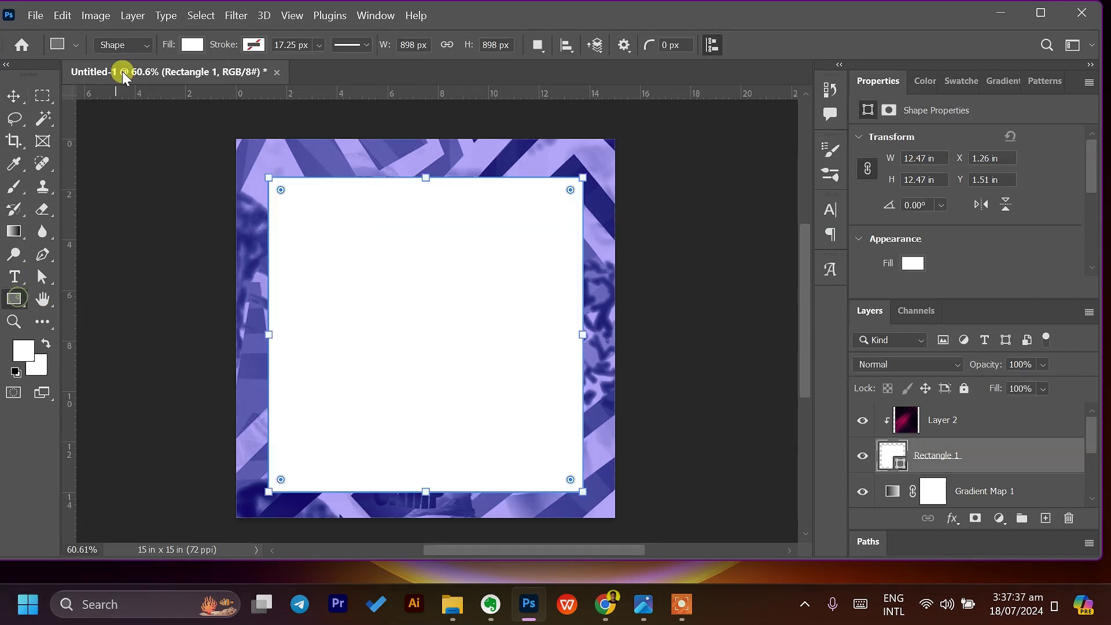
pyautogui.doubleClick(304, 89)
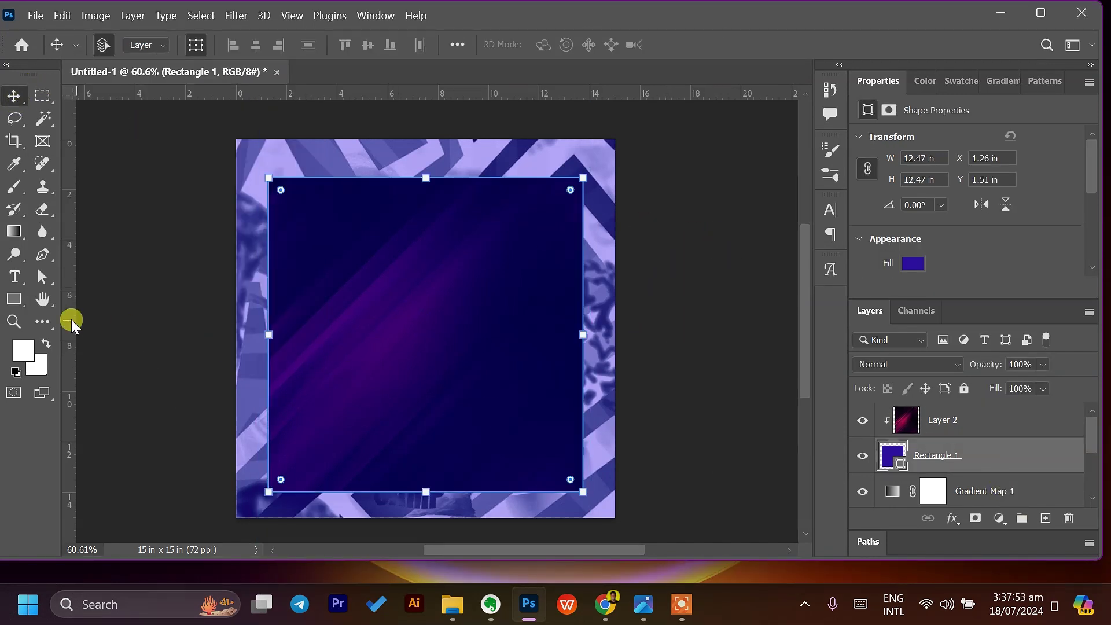
pyautogui.doubleClick(951, 372)
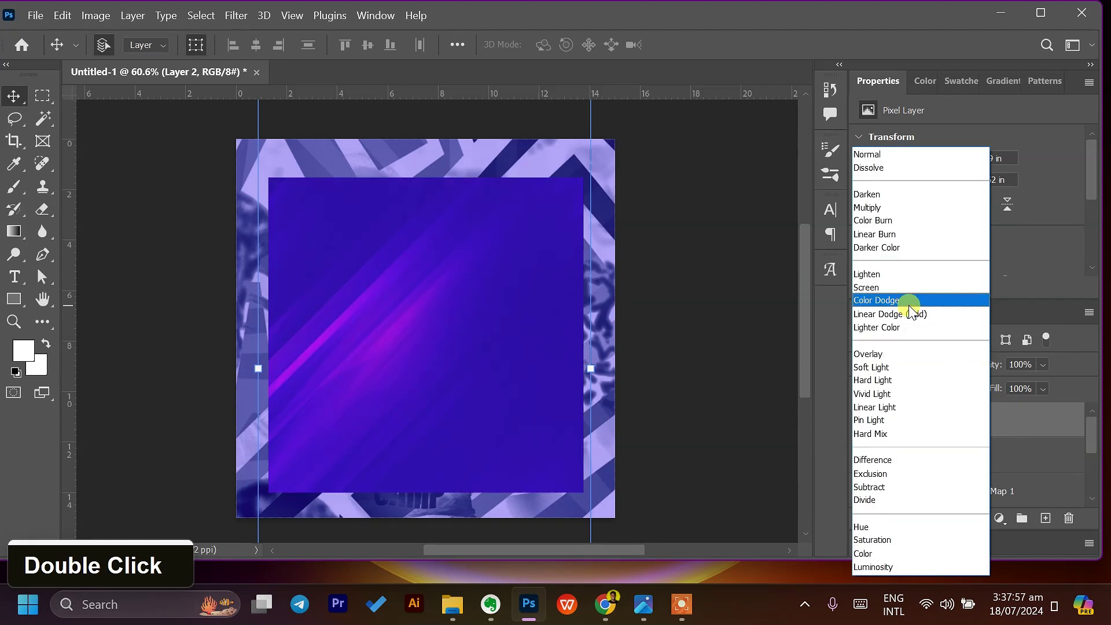
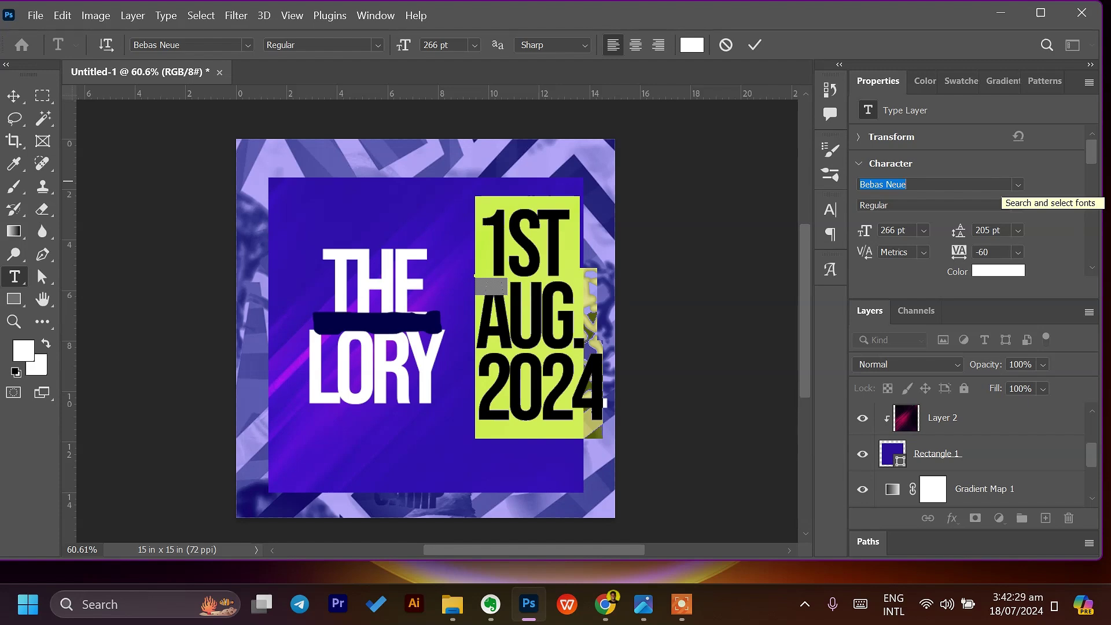
# Step: Restyle the '1ST AUG. 2024' date in Monument Extended Ultrabold with tighter leading and reset tracking
pyautogui.doubleClick(854, 246)
pyautogui.scroll(-3)
pyautogui.scroll(3)
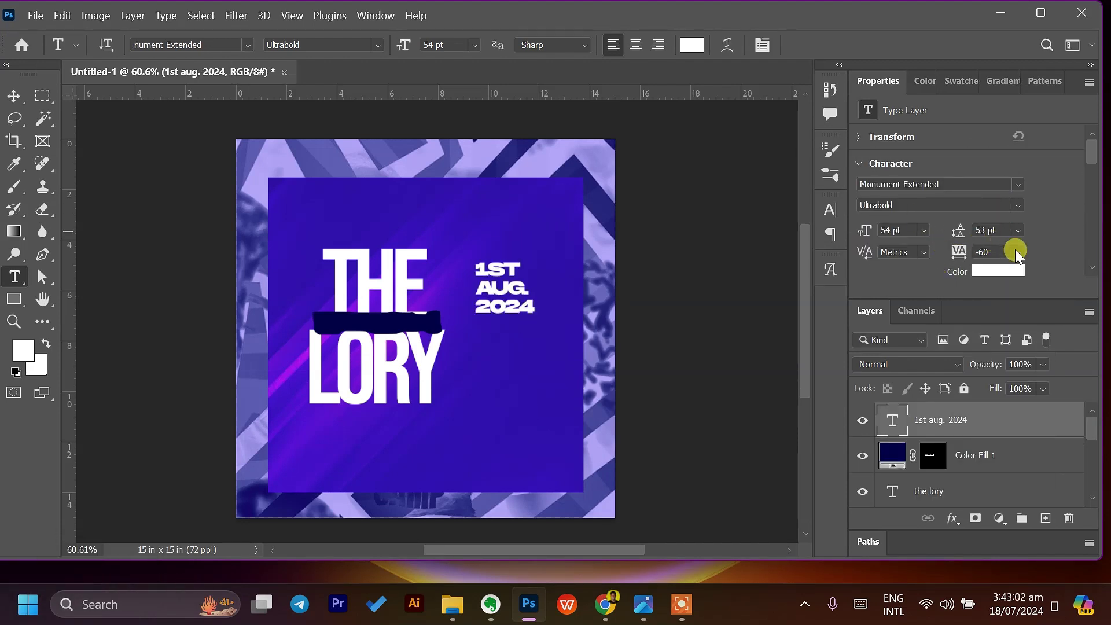
pyautogui.doubleClick(955, 237)
pyautogui.doubleClick(508, 292)
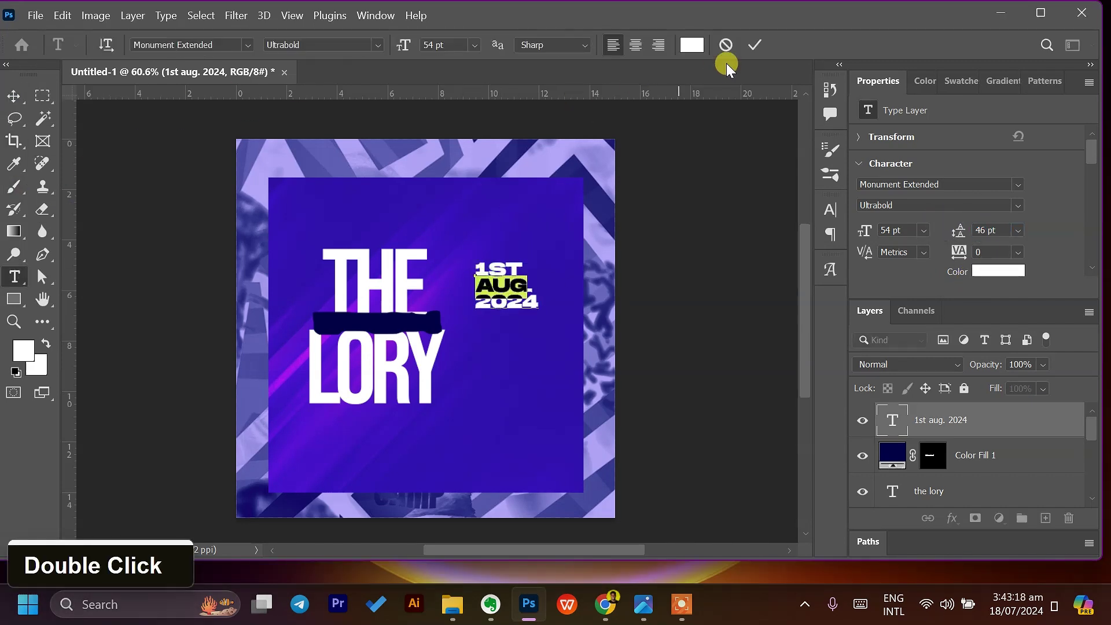
pyautogui.scroll(-3)
pyautogui.scroll(3)
pyautogui.scroll(-3)
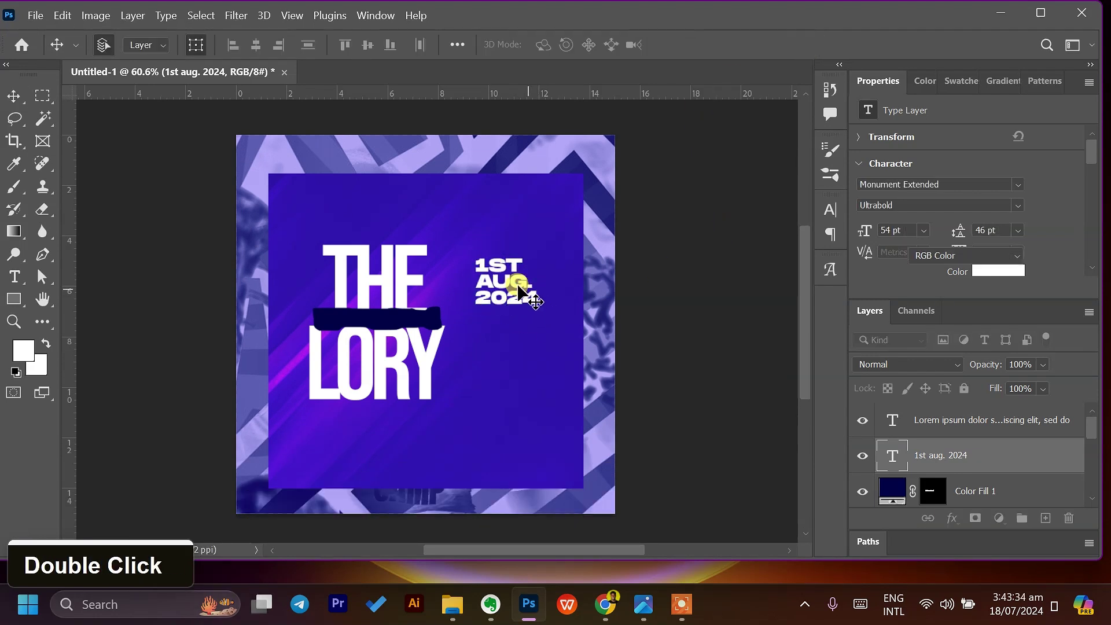
# Step: Duplicate the date layer and retype the copies as '5PM WAT' time and venue lines
pyautogui.click(519, 289)
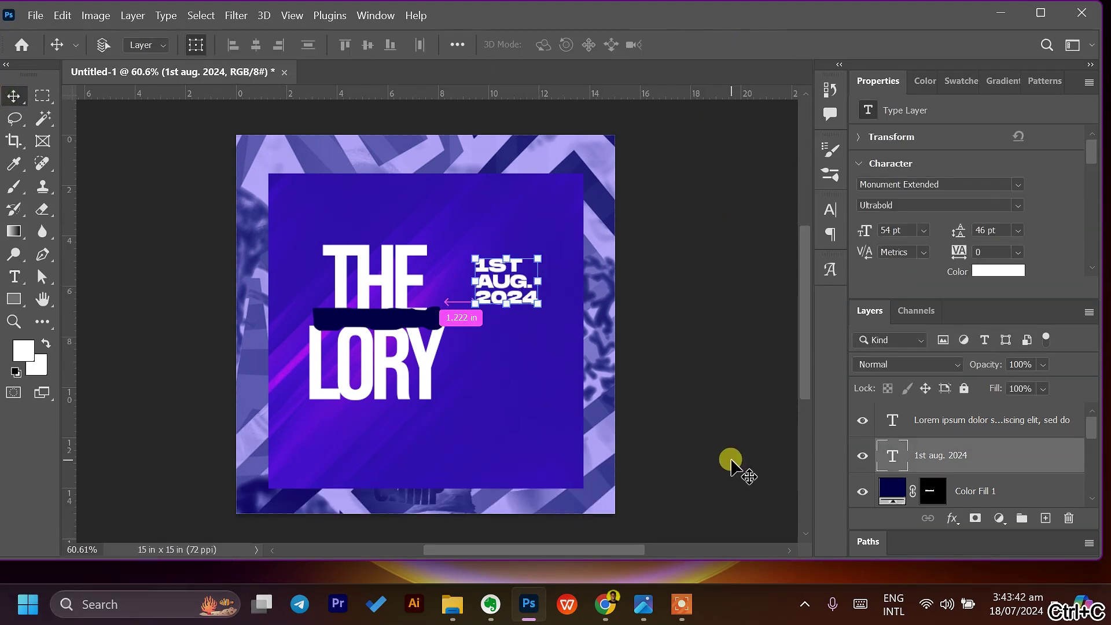
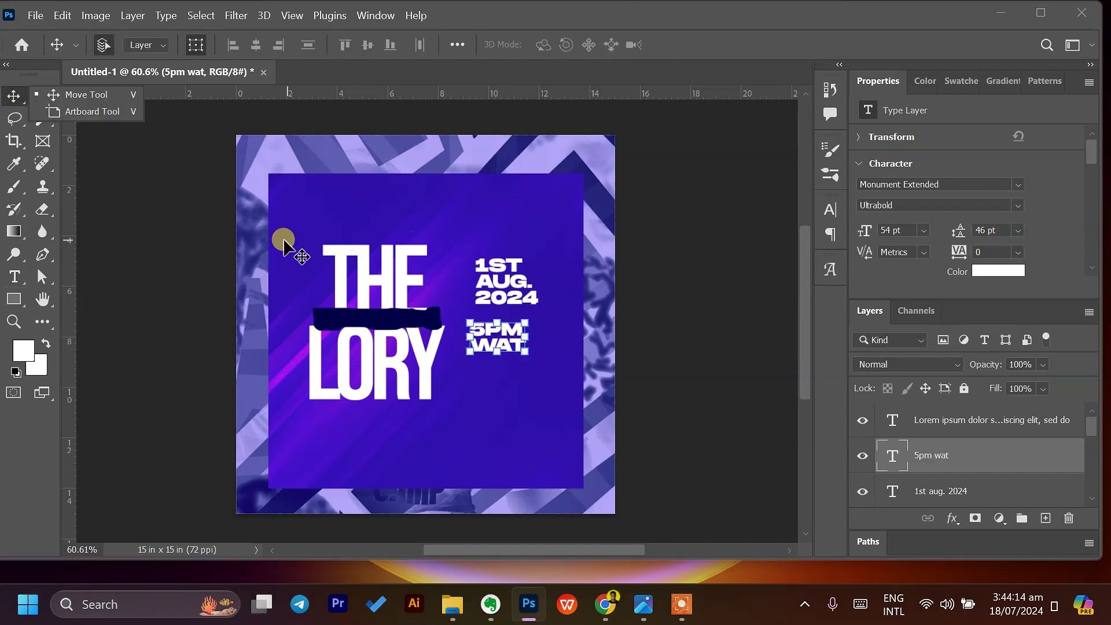
pyautogui.doubleClick(406, 53)
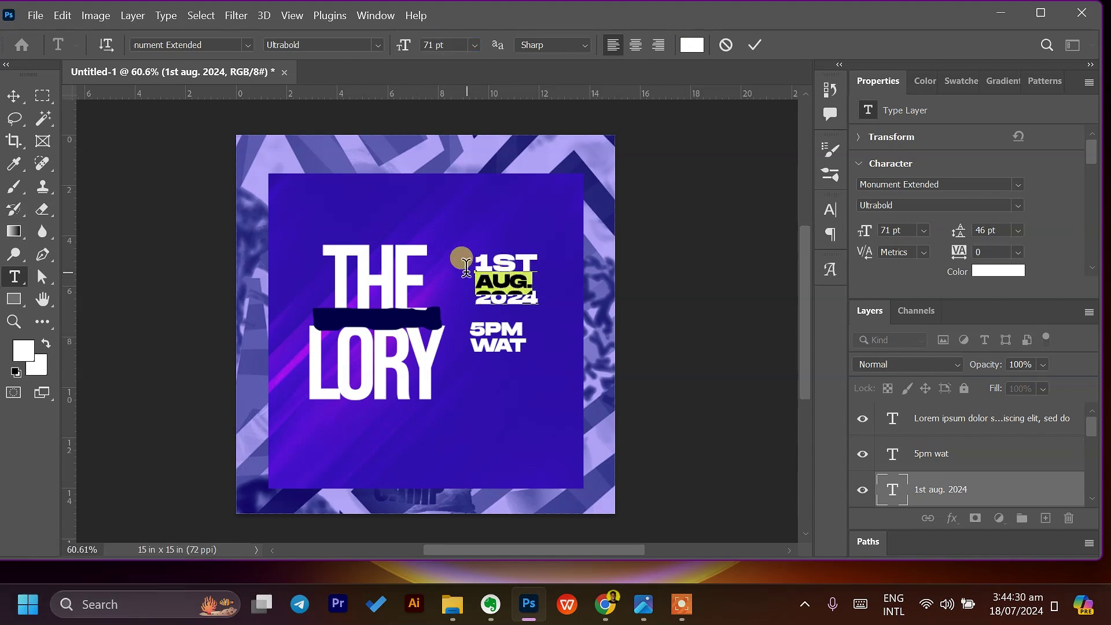
pyautogui.doubleClick(401, 47)
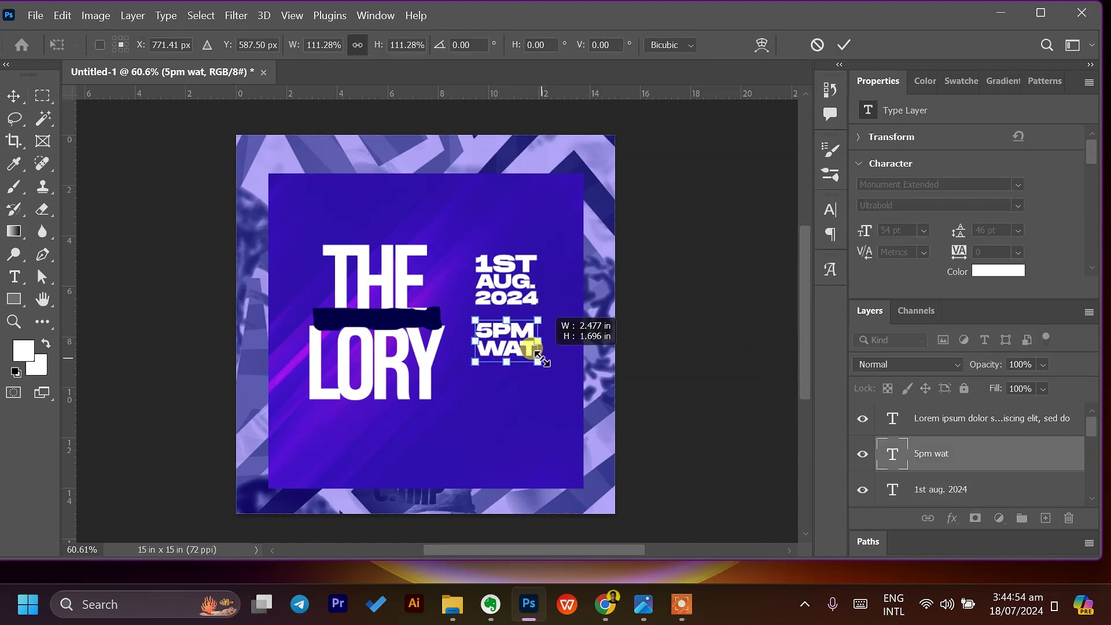
pyautogui.click(523, 372)
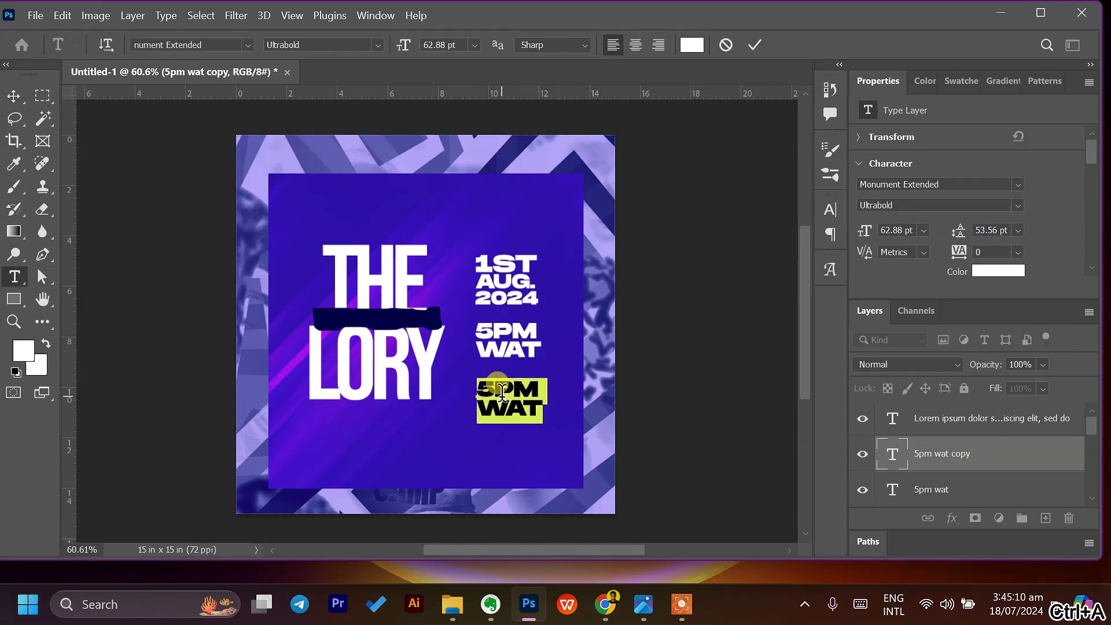
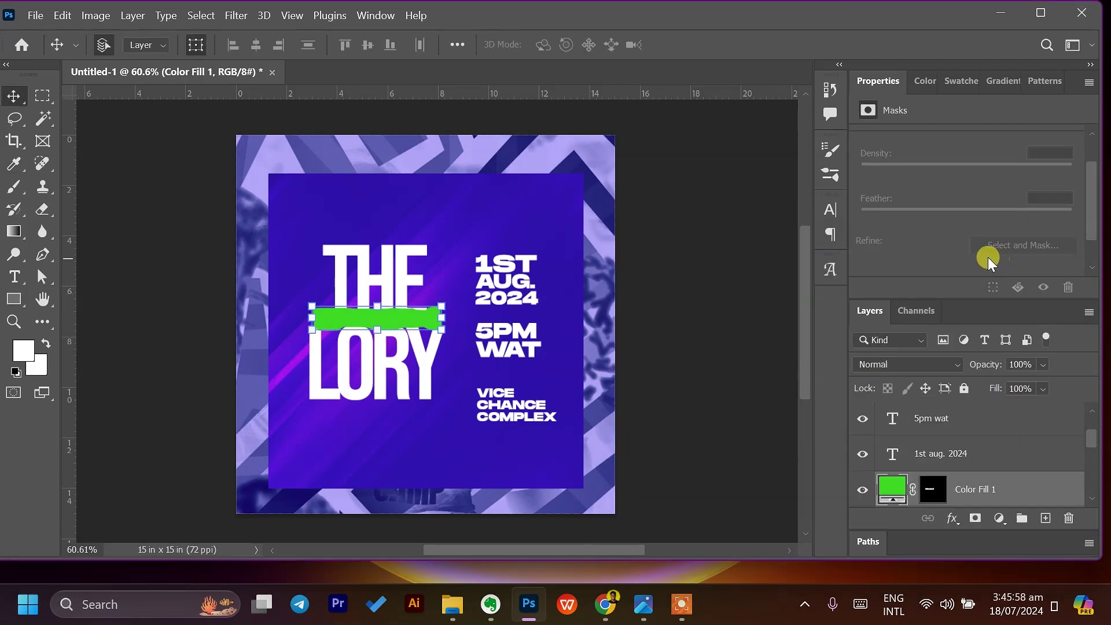
# Step: Scale down Color Fill copies into small green strokes above the date and beside the time
pyautogui.click(408, 326)
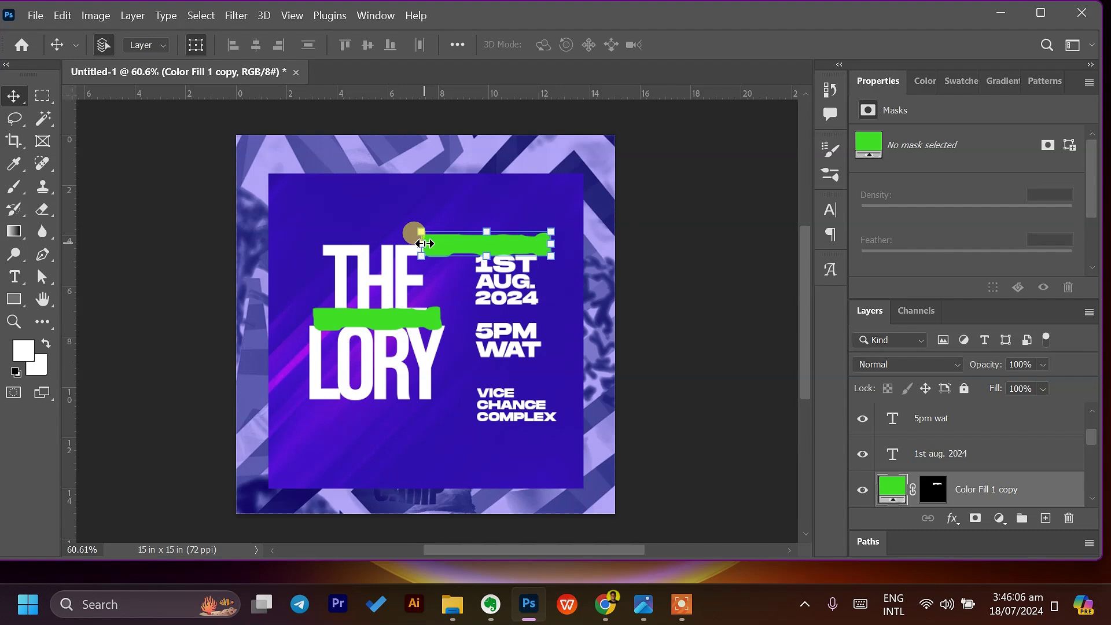
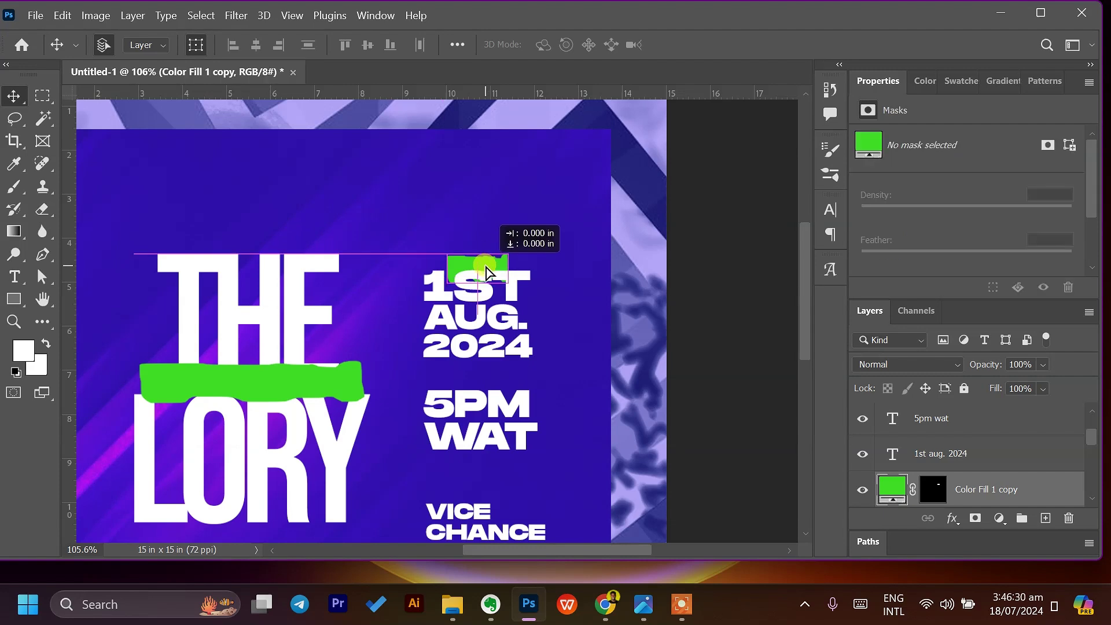
pyautogui.click(493, 271)
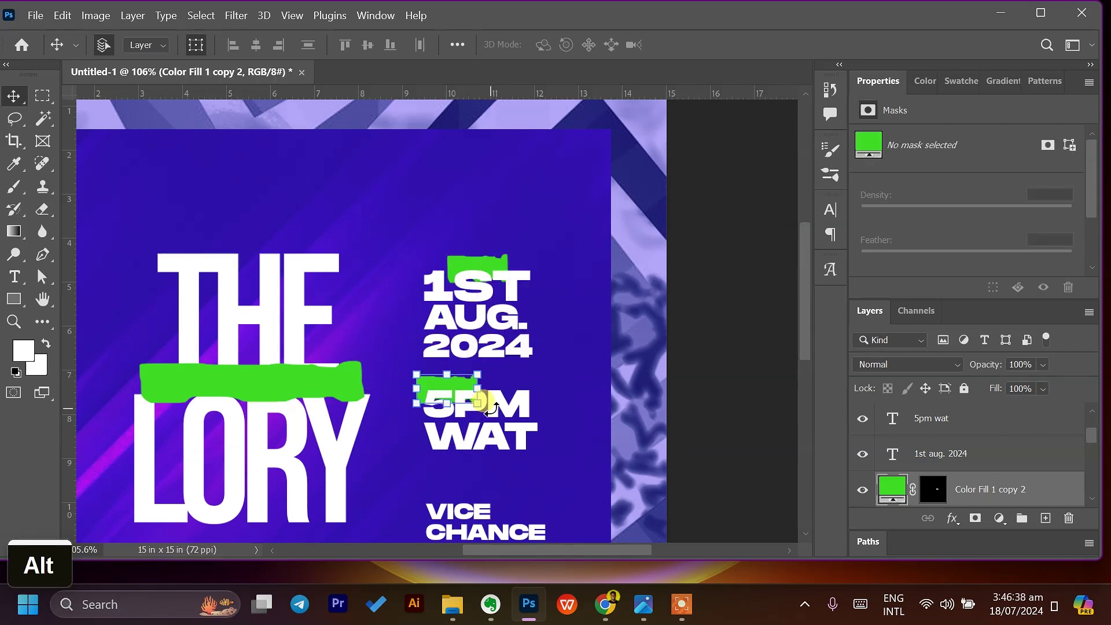
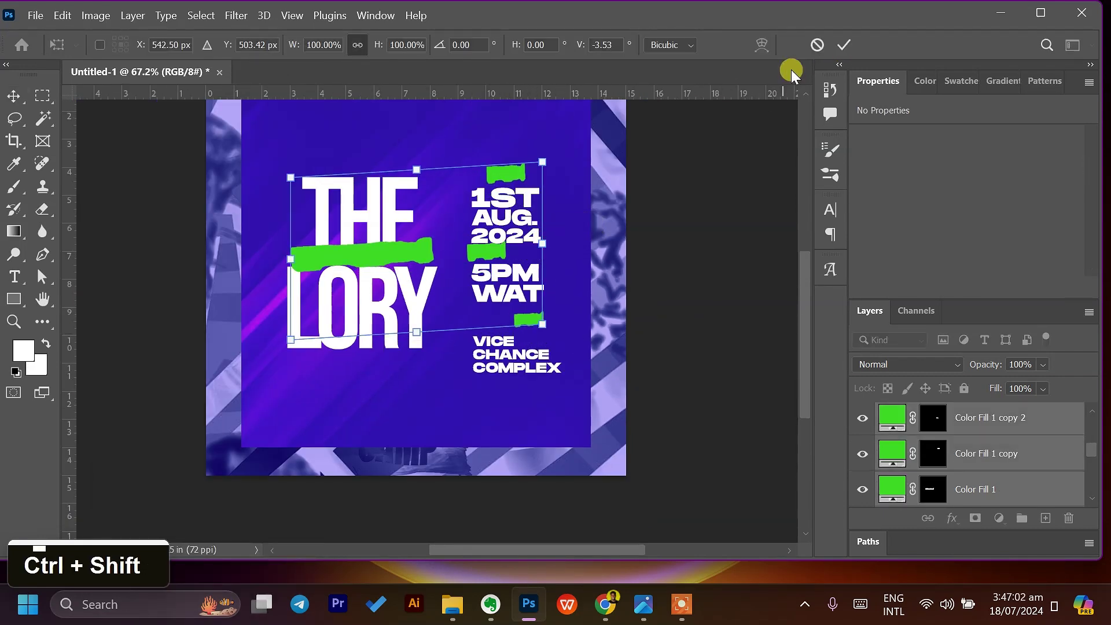
pyautogui.click(846, 49)
pyautogui.scroll(-3)
pyautogui.scroll(3)
pyautogui.click(999, 495)
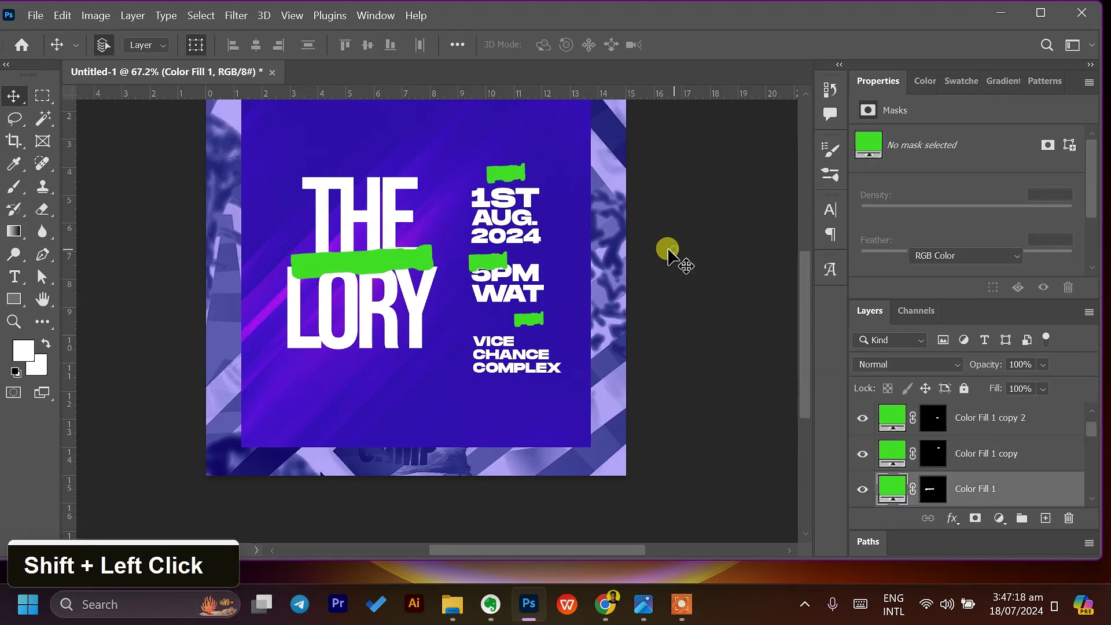
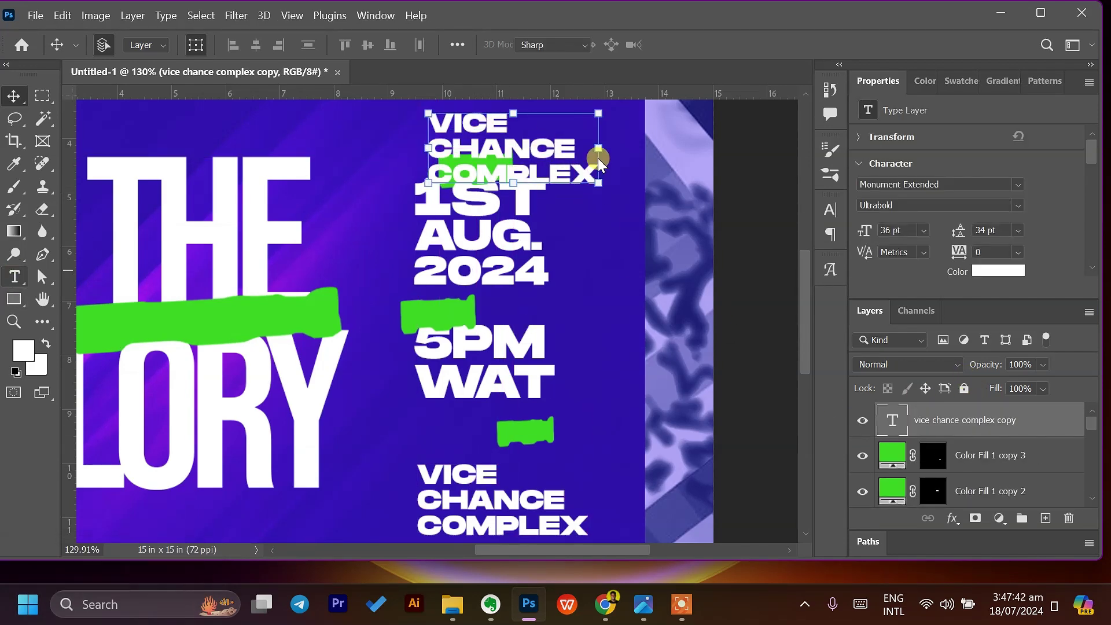
# Step: Retype the copied text as a dark DATE label and resize its green patch
pyautogui.doubleClick(853, 239)
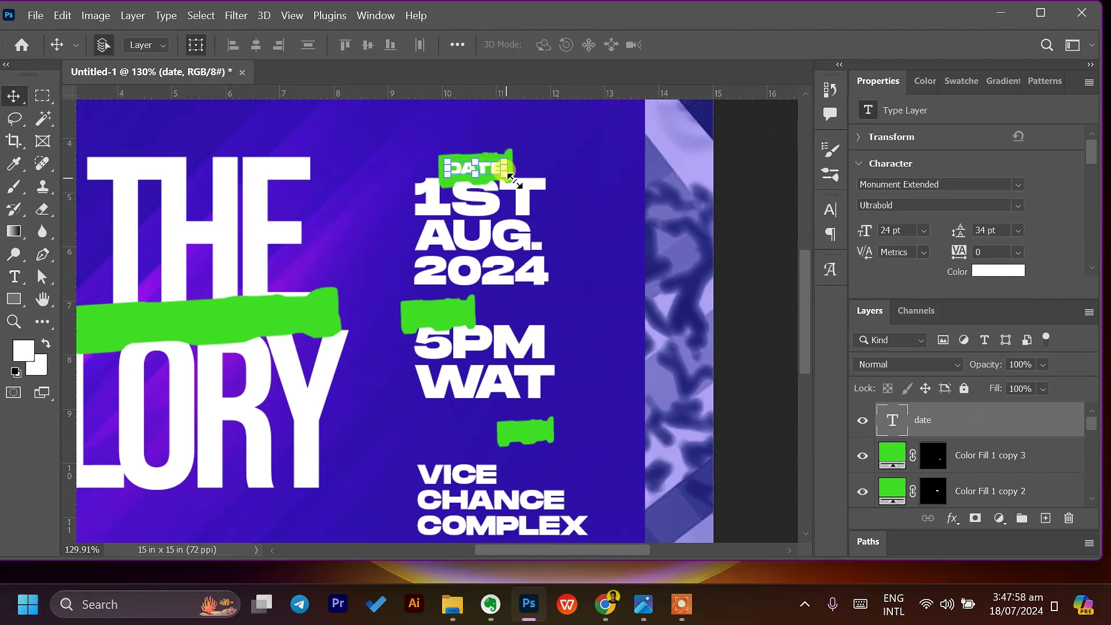
pyautogui.scroll(-3)
pyautogui.click(520, 185)
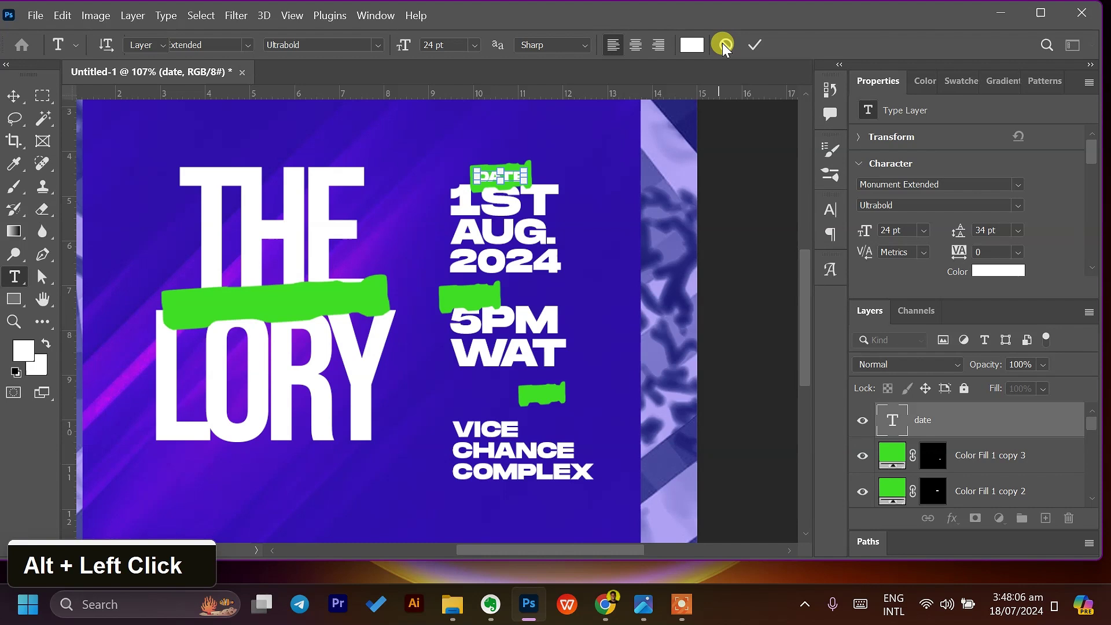
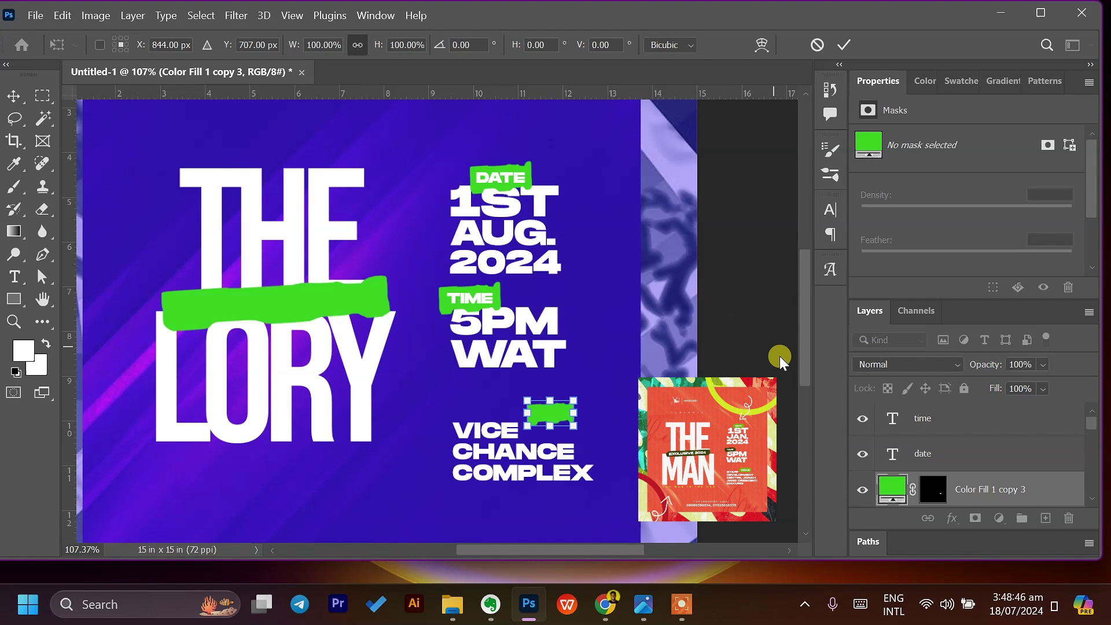
pyautogui.doubleClick(561, 428)
pyautogui.doubleClick(560, 440)
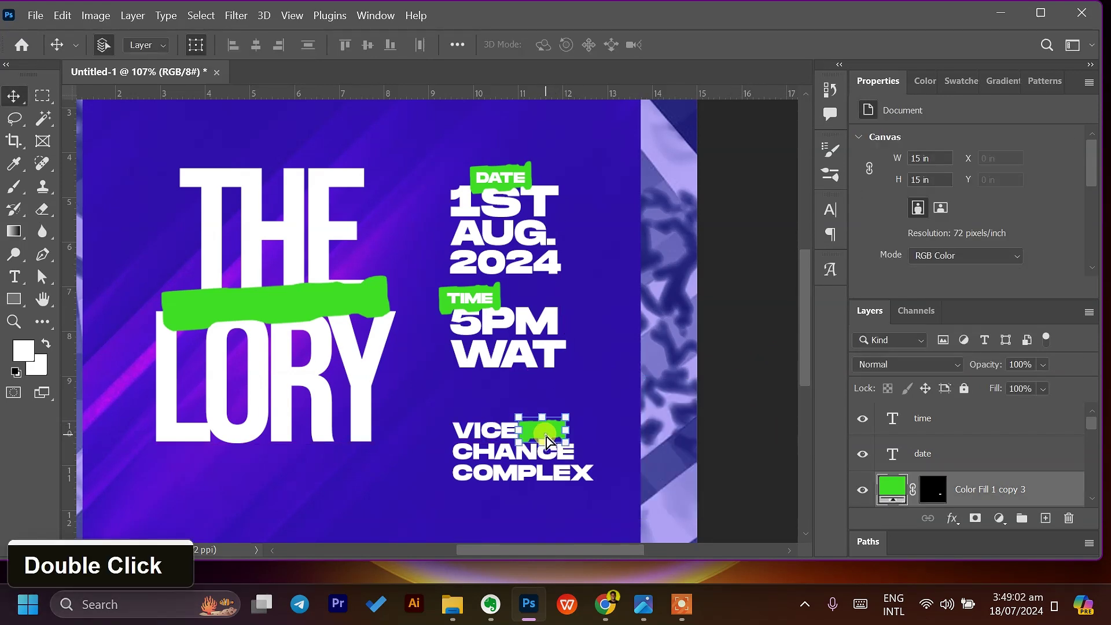
pyautogui.doubleClick(515, 346)
pyautogui.click(533, 407)
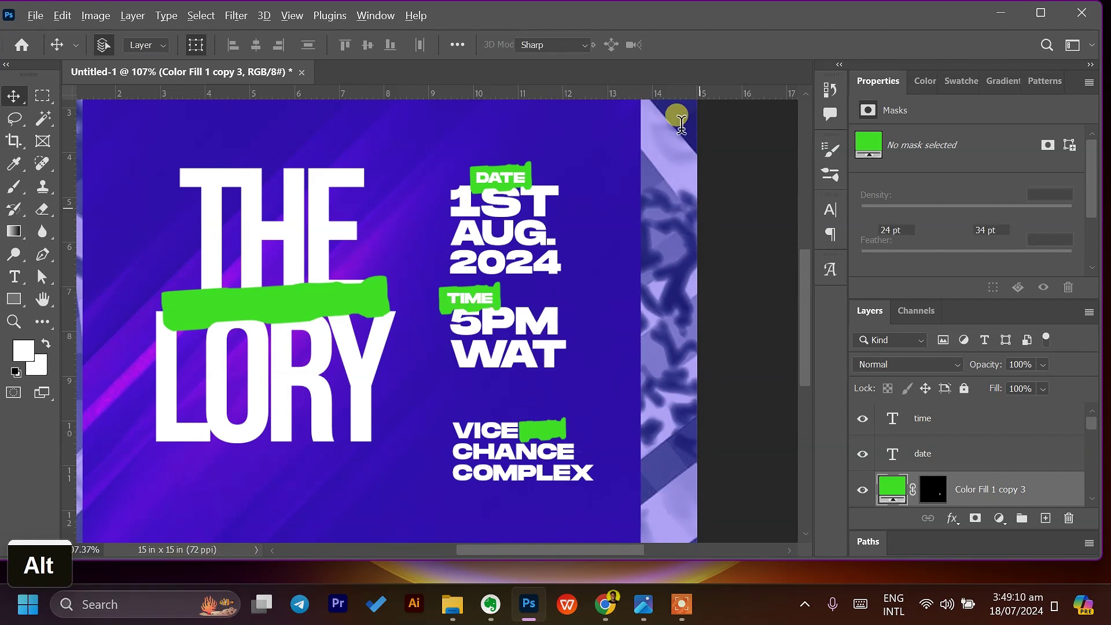
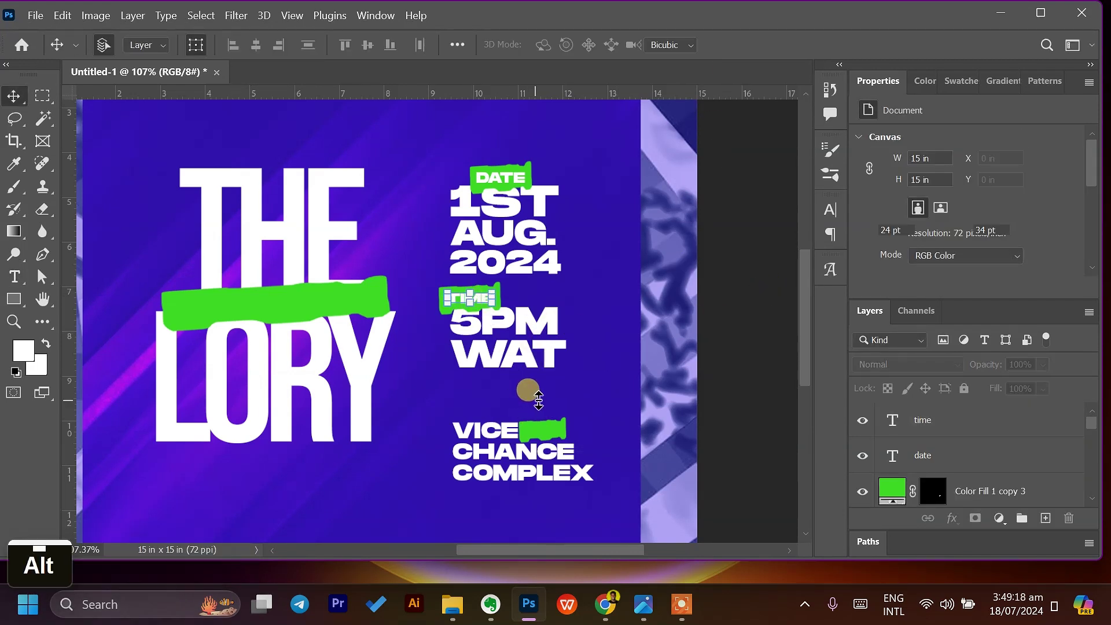
# Step: Copy the TIME tag beside VICE as a 10 pt VENUE label
pyautogui.click(829, 53)
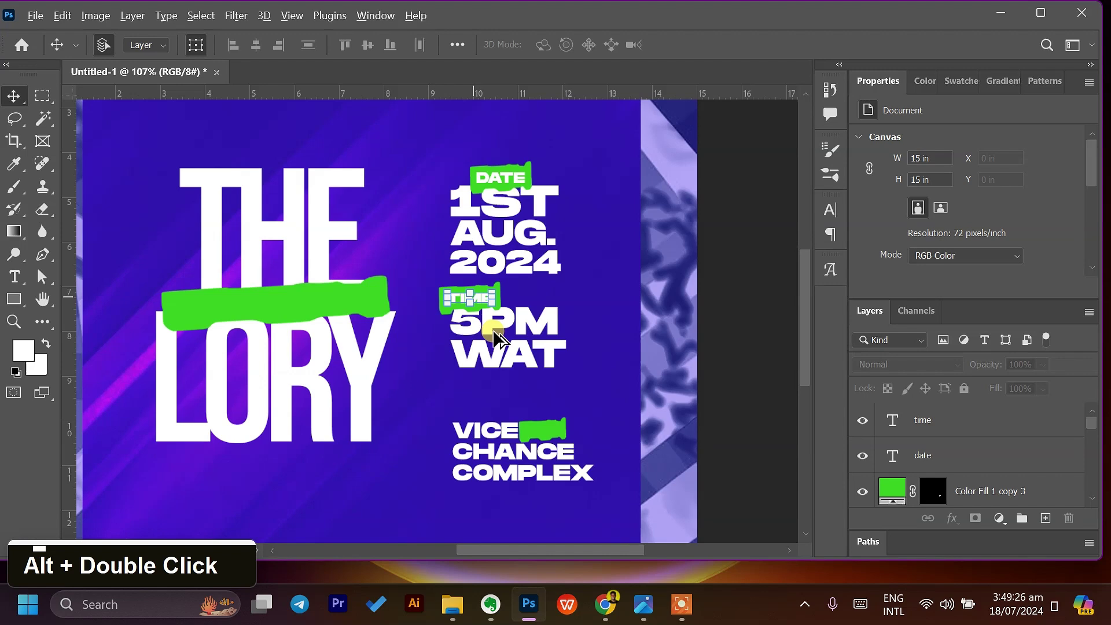
pyautogui.scroll(-3)
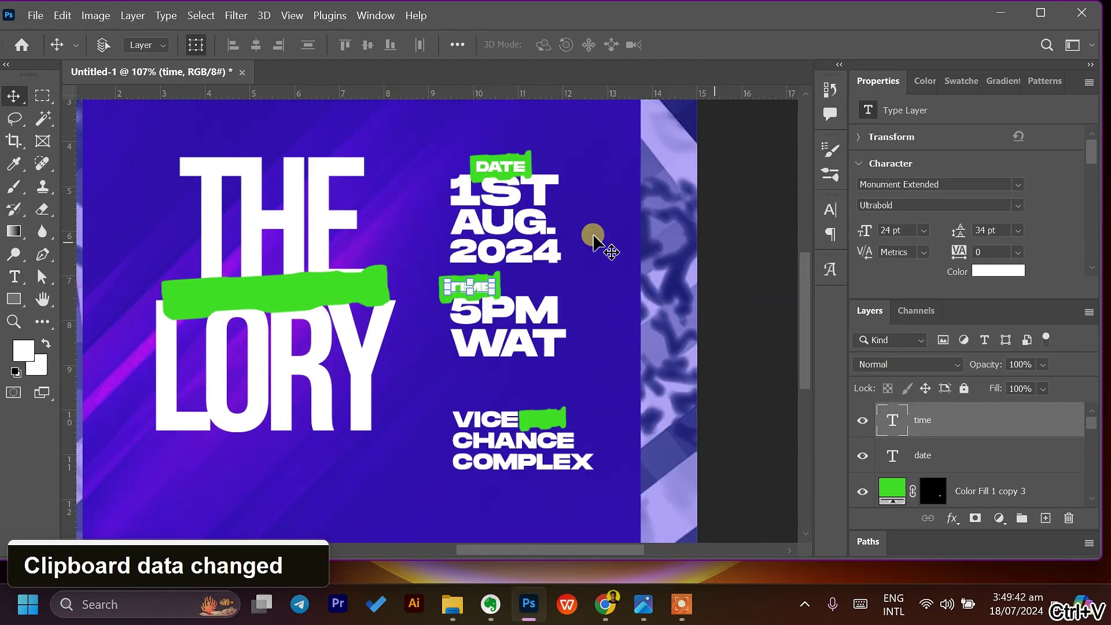
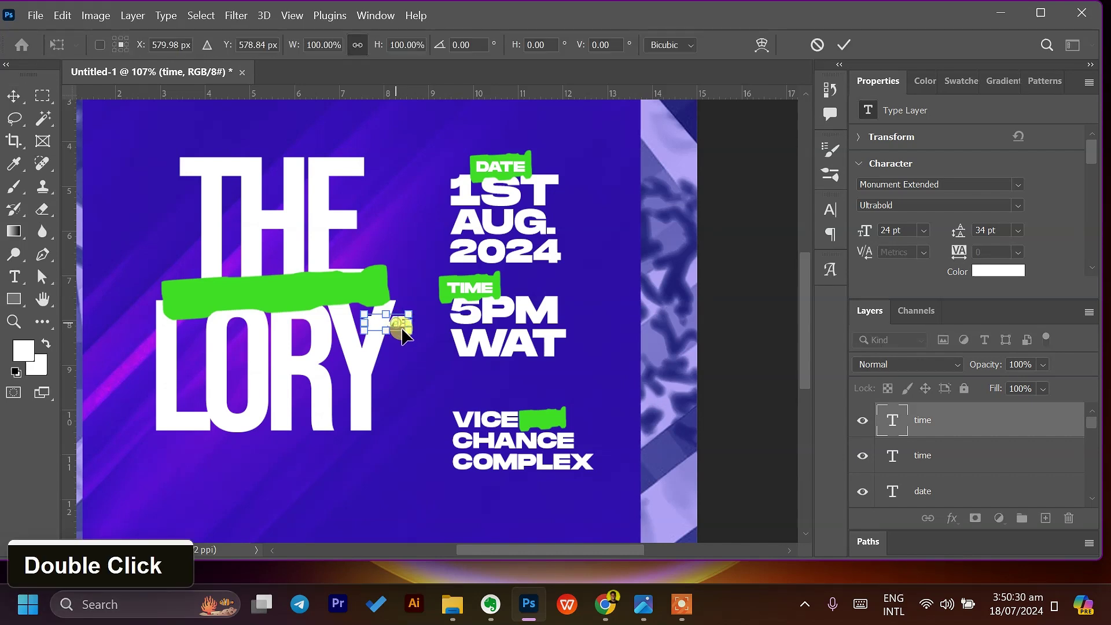
pyautogui.doubleClick(404, 332)
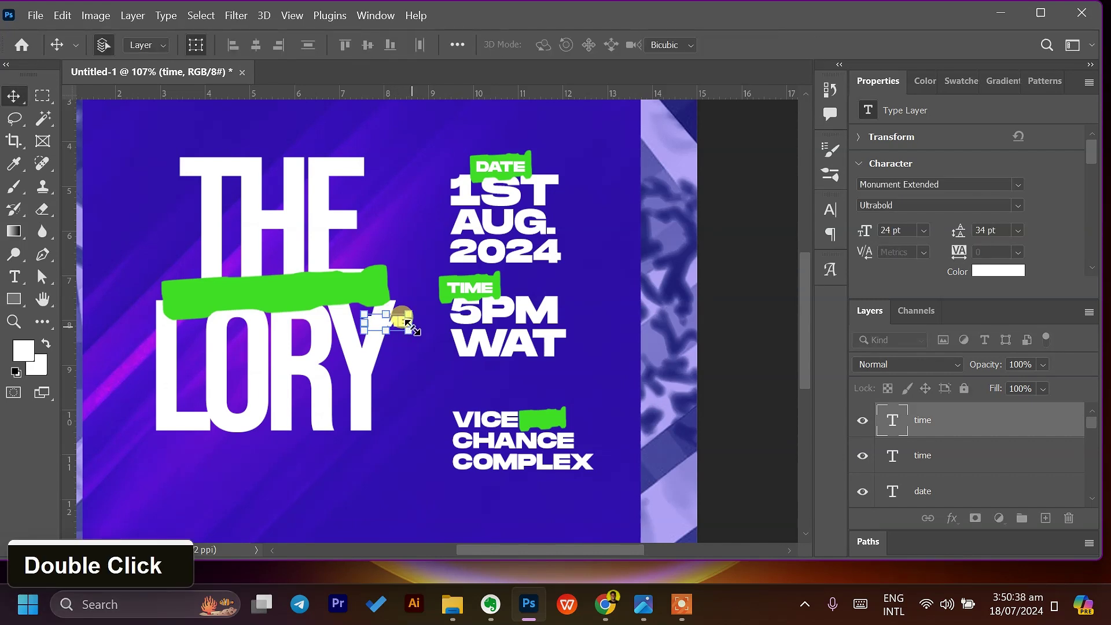
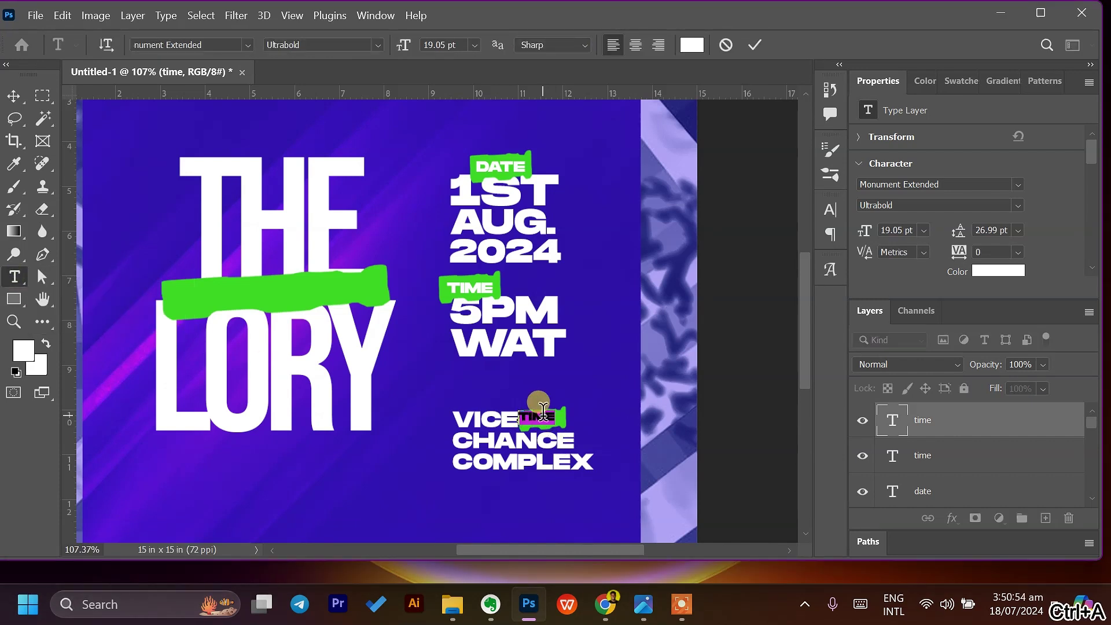
pyautogui.doubleClick(869, 237)
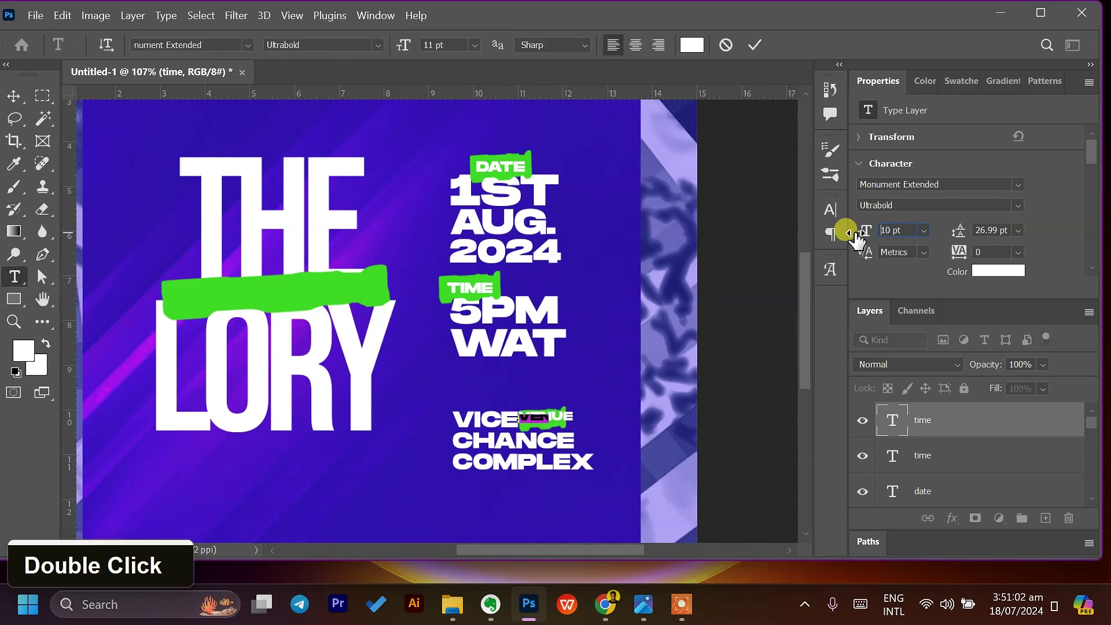
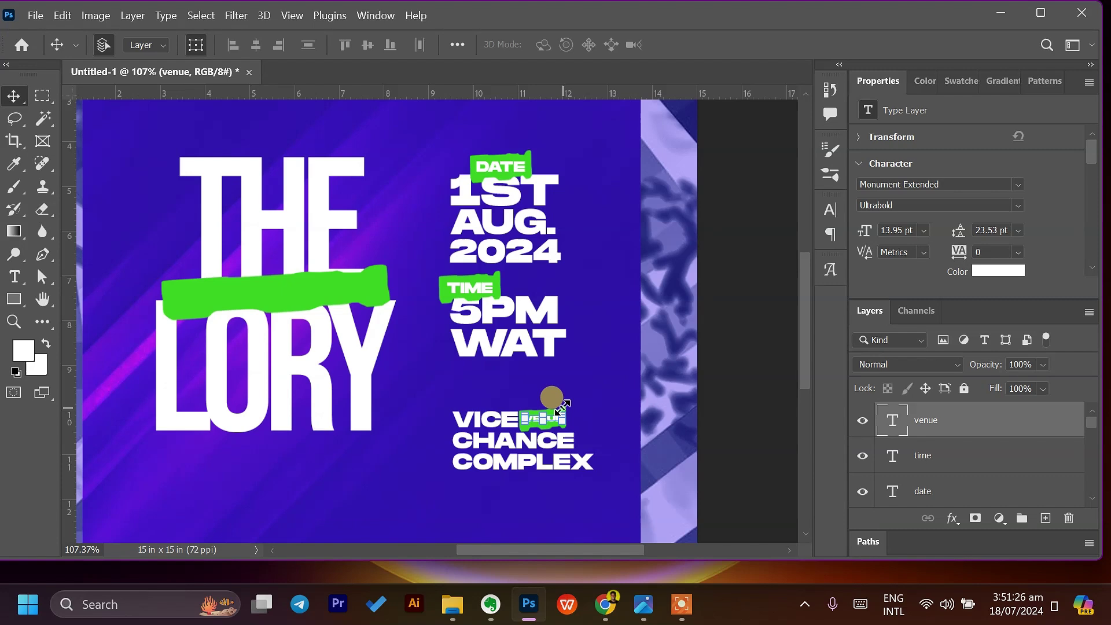
# Step: Retype the title as 'THE LORD' and position a white 'SERVING' label on the green bar
pyautogui.scroll(3)
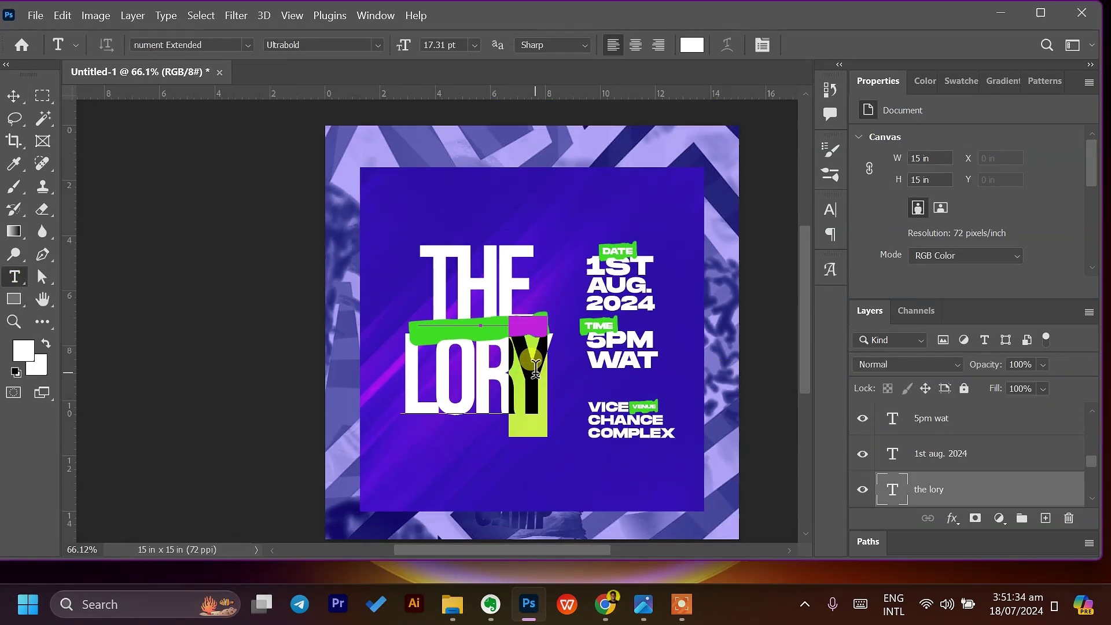
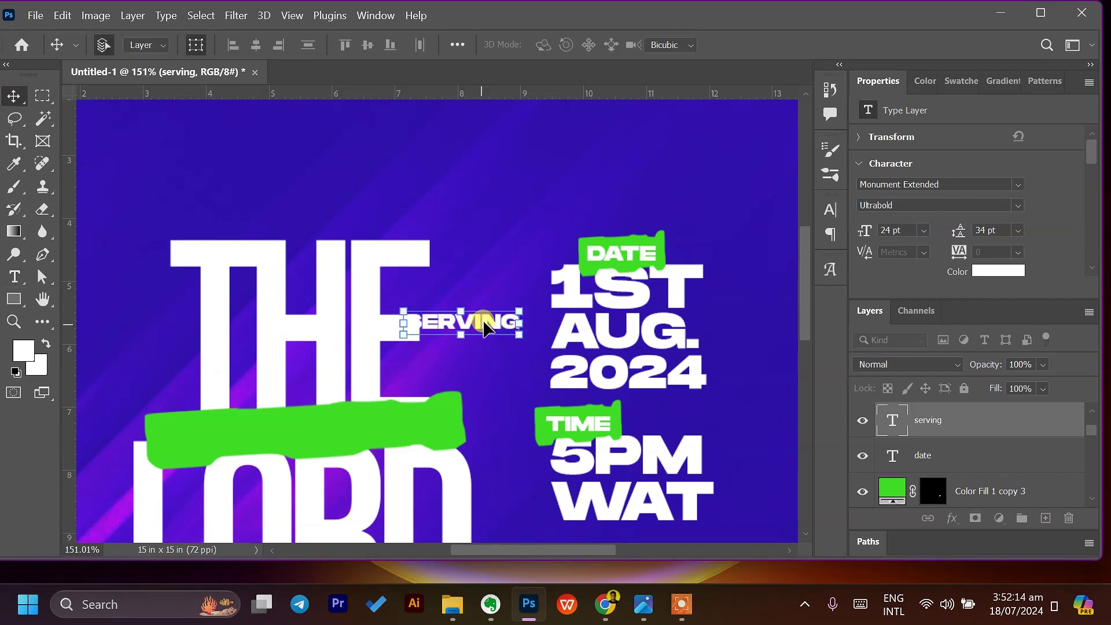
pyautogui.doubleClick(453, 358)
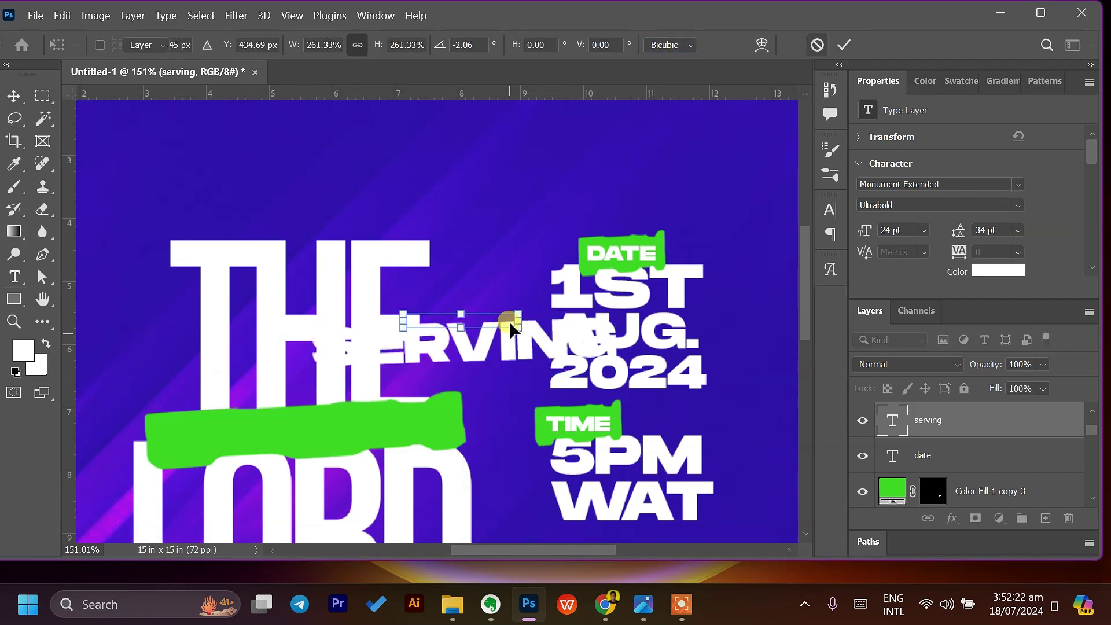
pyautogui.doubleClick(475, 331)
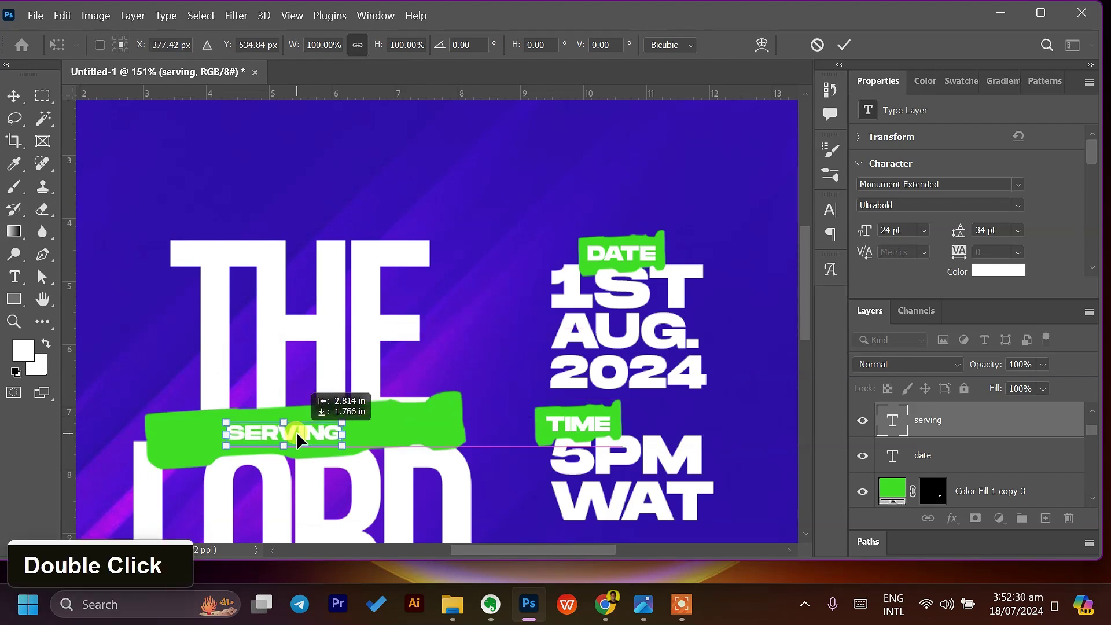
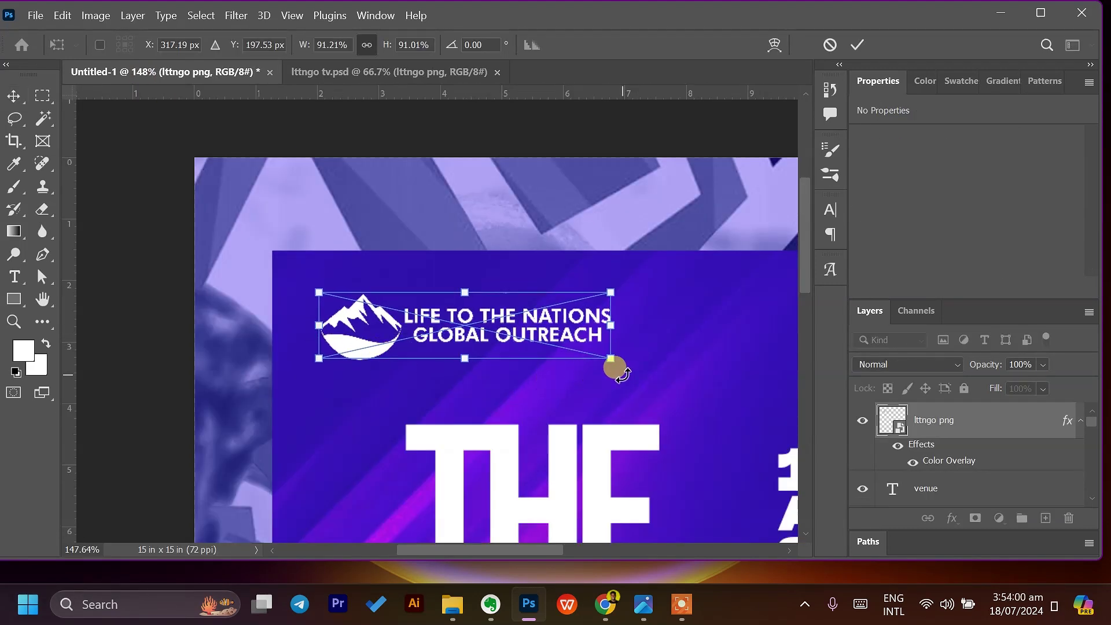
# Step: Scale the outreach logo PNG down into the top-left corner
pyautogui.doubleClick(396, 348)
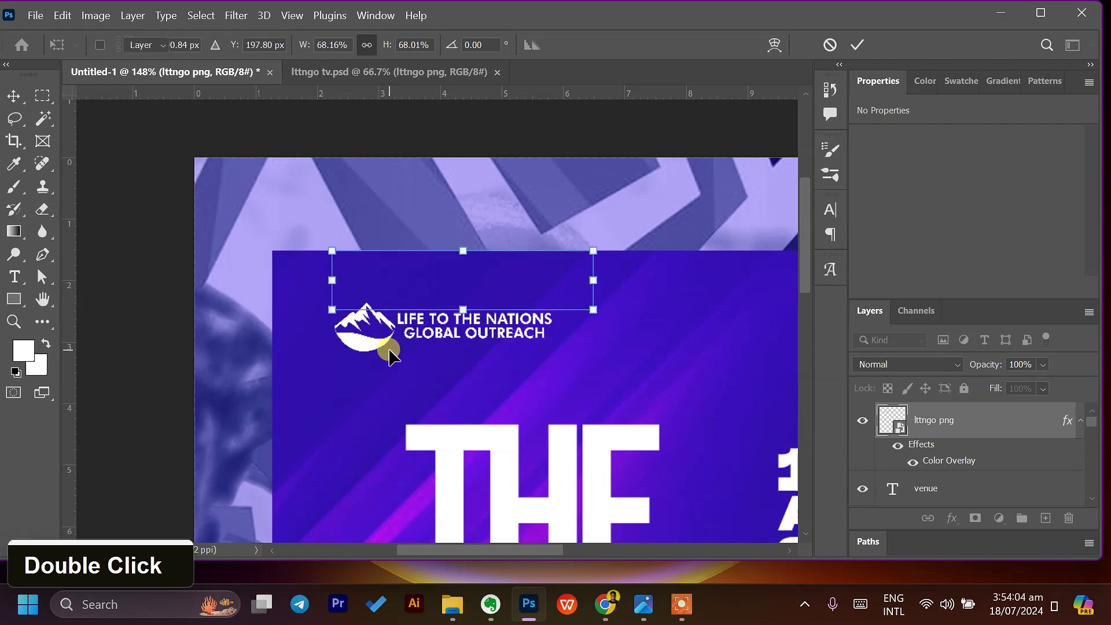
pyautogui.scroll(3)
pyautogui.scroll(-3)
pyautogui.scroll(3)
pyautogui.scroll(-3)
pyautogui.scroll(3)
pyautogui.click(983, 467)
pyautogui.scroll(-3)
pyautogui.scroll(3)
# Step: Add 'presents' and 'EXPLORE 2024' Montserrat text layers aligned with the title
pyautogui.click(972, 470)
pyautogui.doubleClick(938, 460)
pyautogui.doubleClick(382, 224)
pyautogui.doubleClick(421, 252)
pyautogui.scroll(-3)
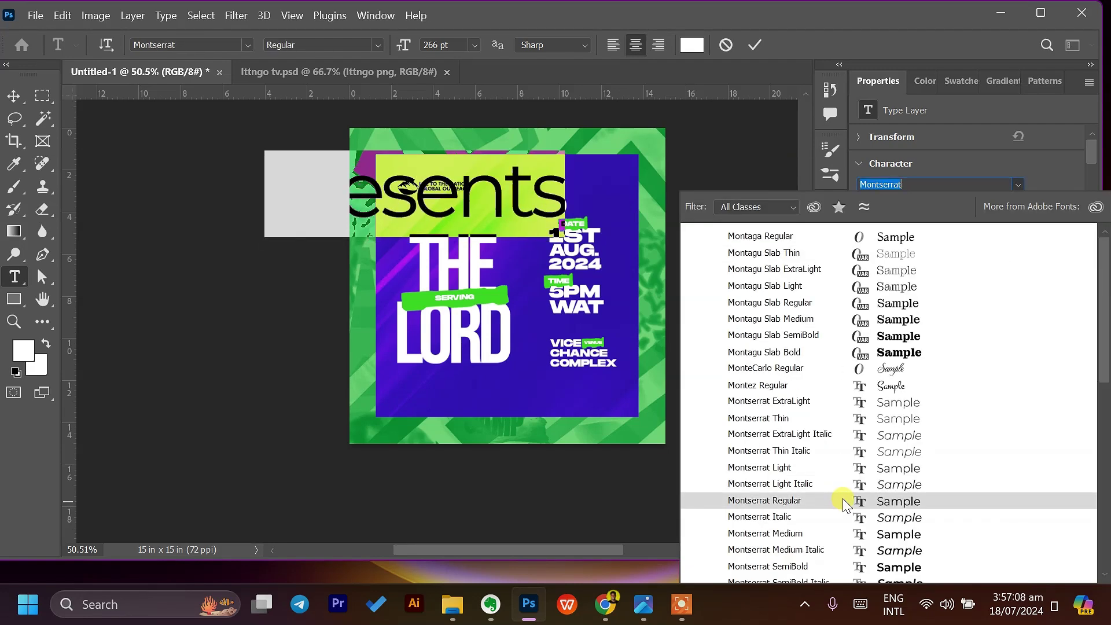
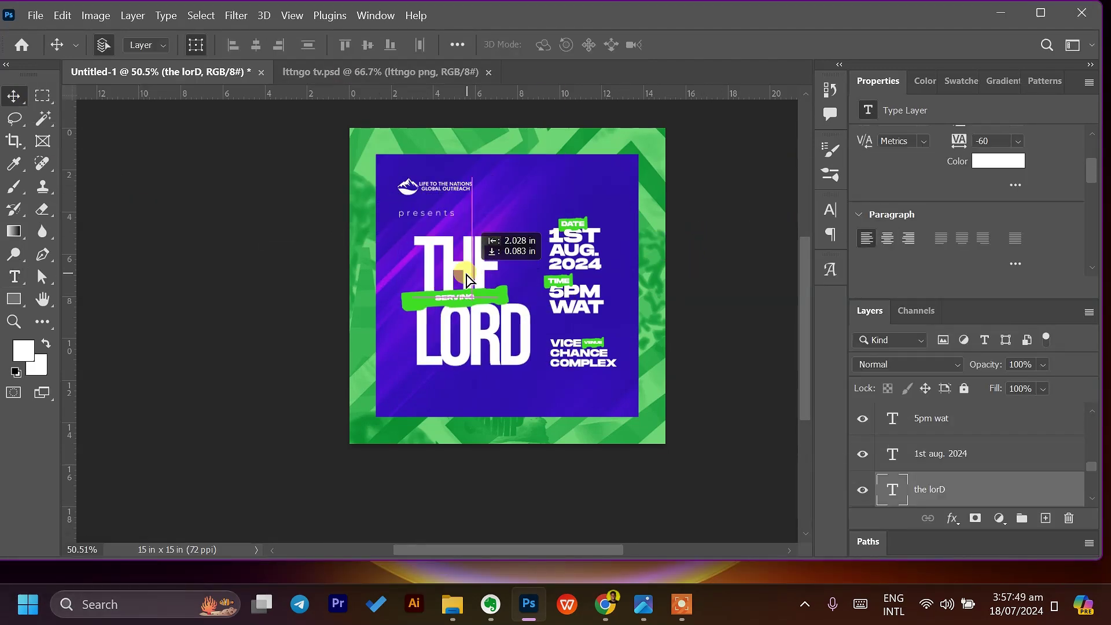
pyautogui.click(473, 307)
pyautogui.scroll(-3)
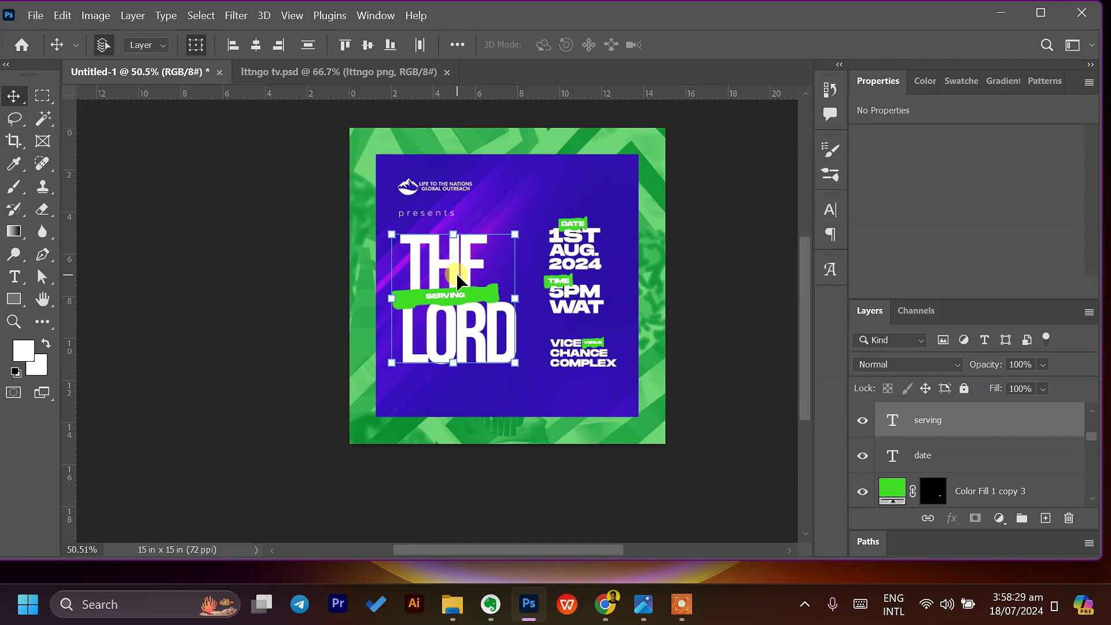
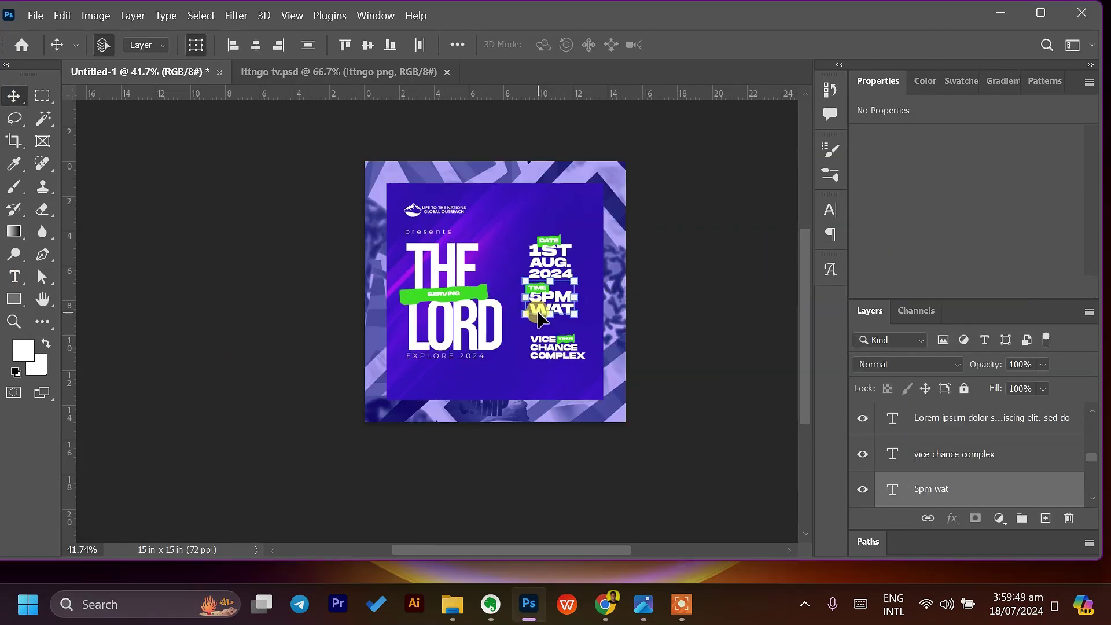
# Step: Paint a green curved brush stroke on top and a pink Color Overlay copy at bottom left
pyautogui.scroll(3)
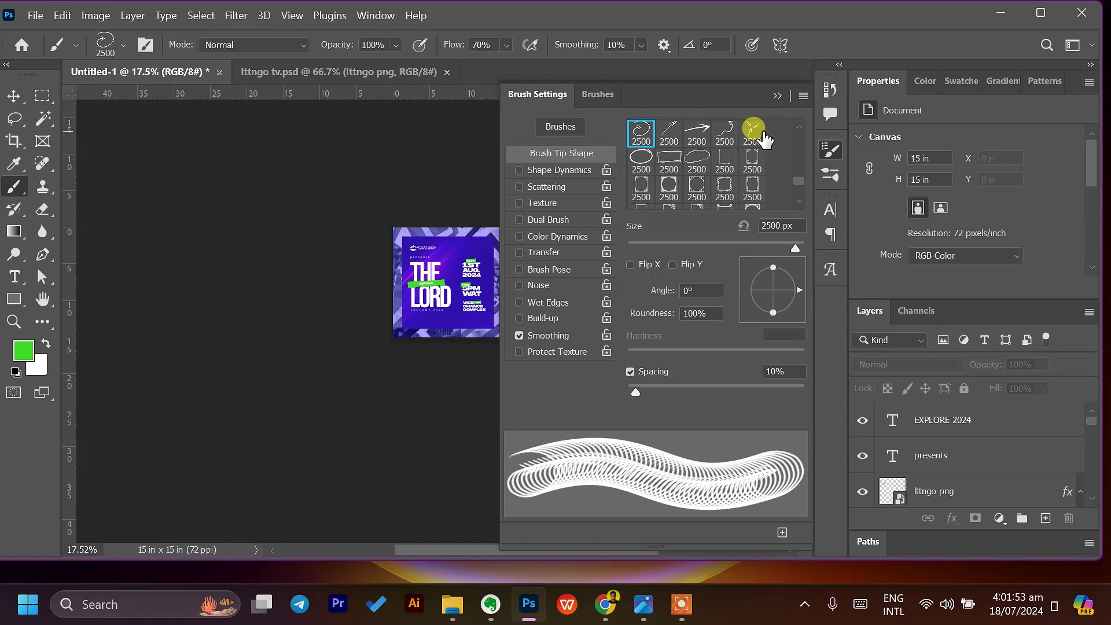
pyautogui.scroll(3)
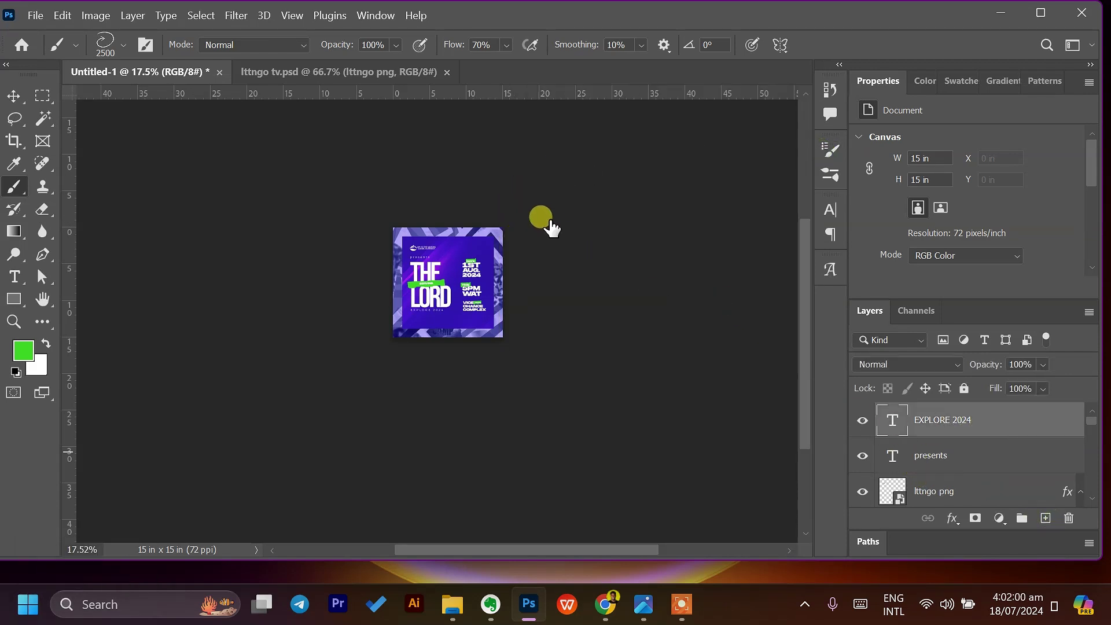
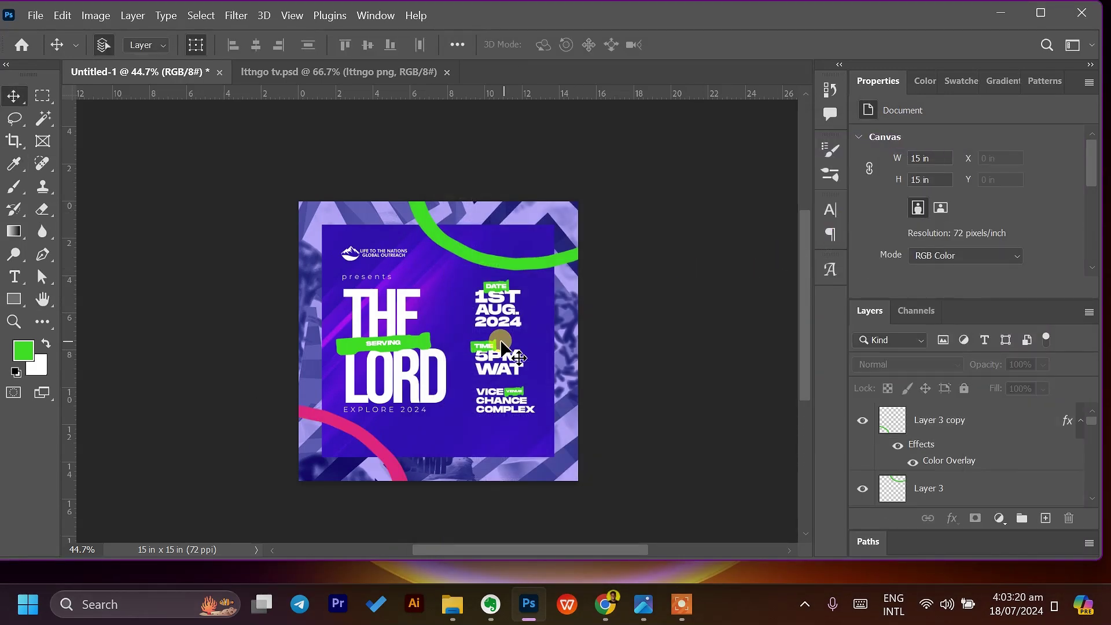
pyautogui.scroll(-3)
# Step: Recolour the TIME tag pink and paint white arrow-like brush doodles on new layers
pyautogui.doubleClick(829, 501)
pyautogui.scroll(-3)
pyautogui.doubleClick(28, 193)
pyautogui.scroll(3)
pyautogui.scroll(3)
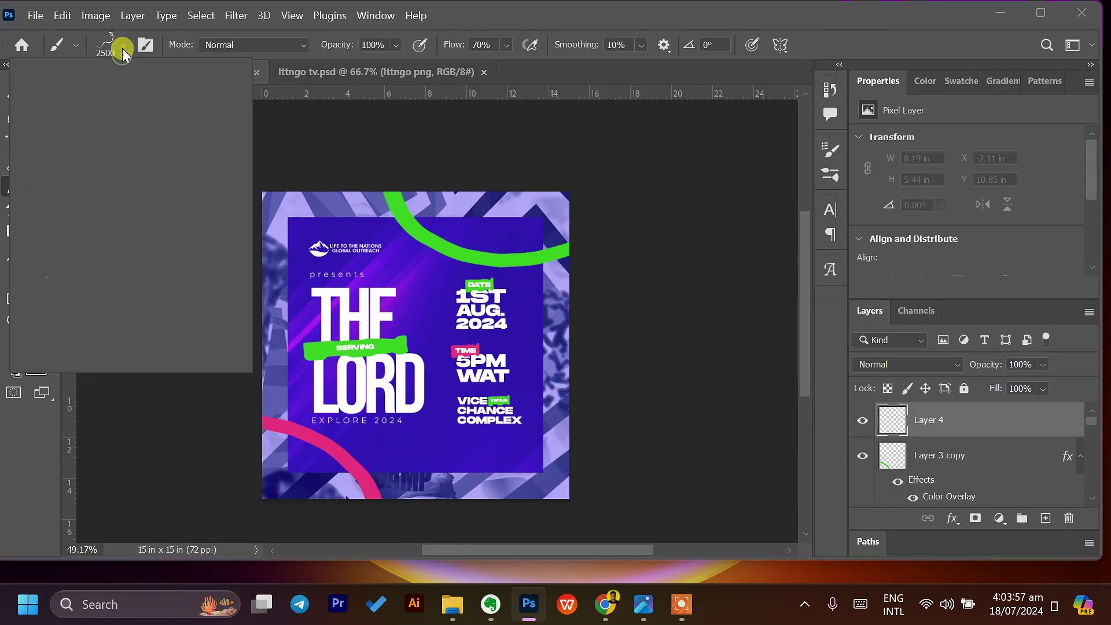
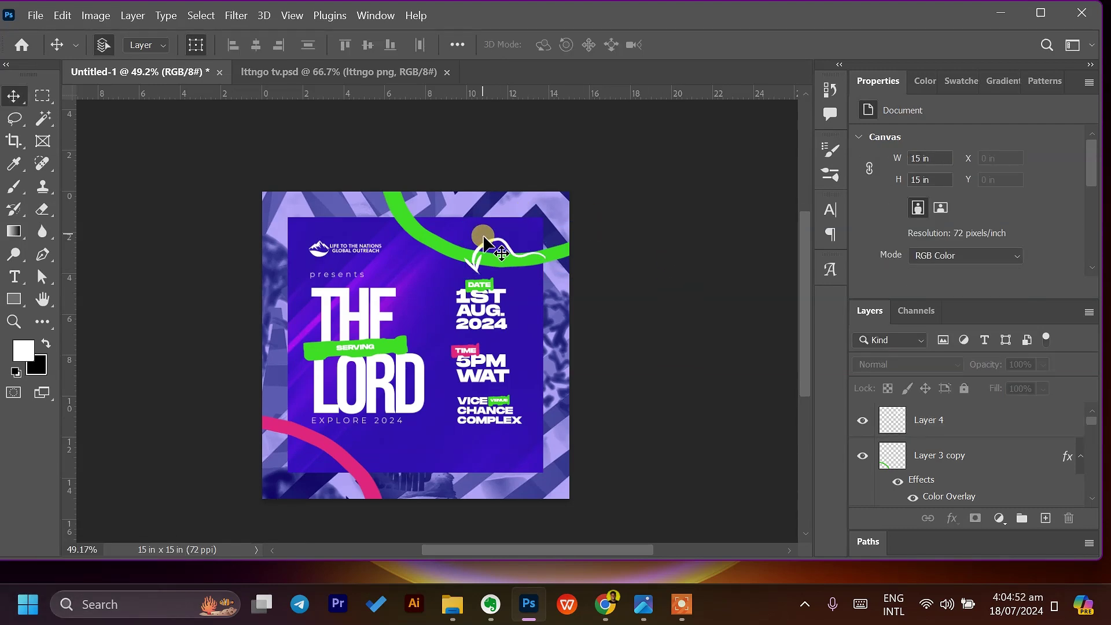
pyautogui.doubleClick(834, 181)
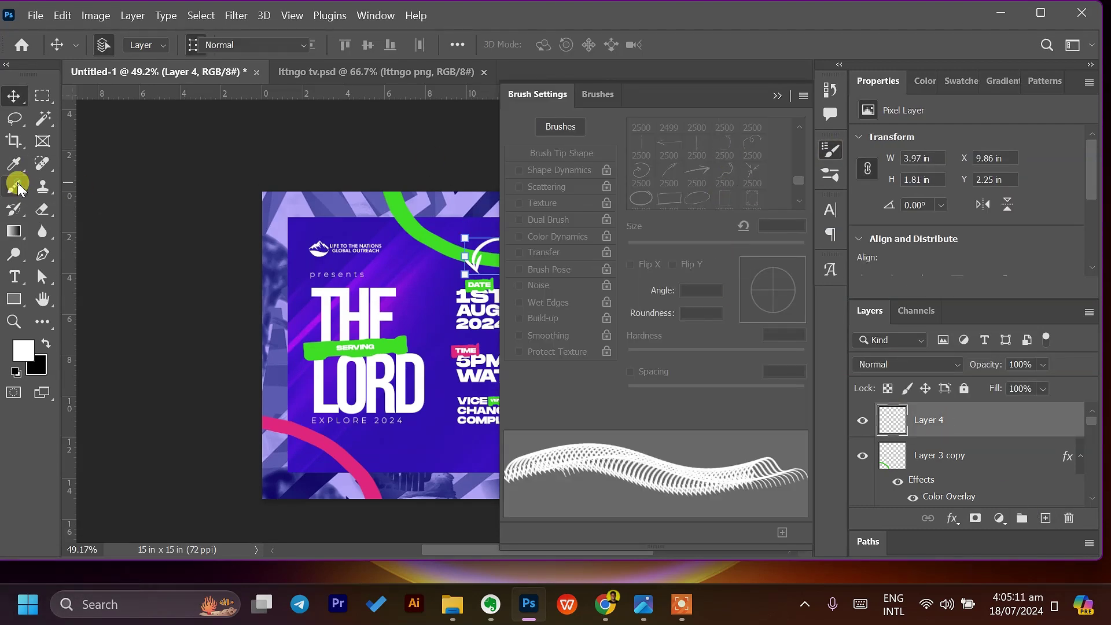
pyautogui.scroll(3)
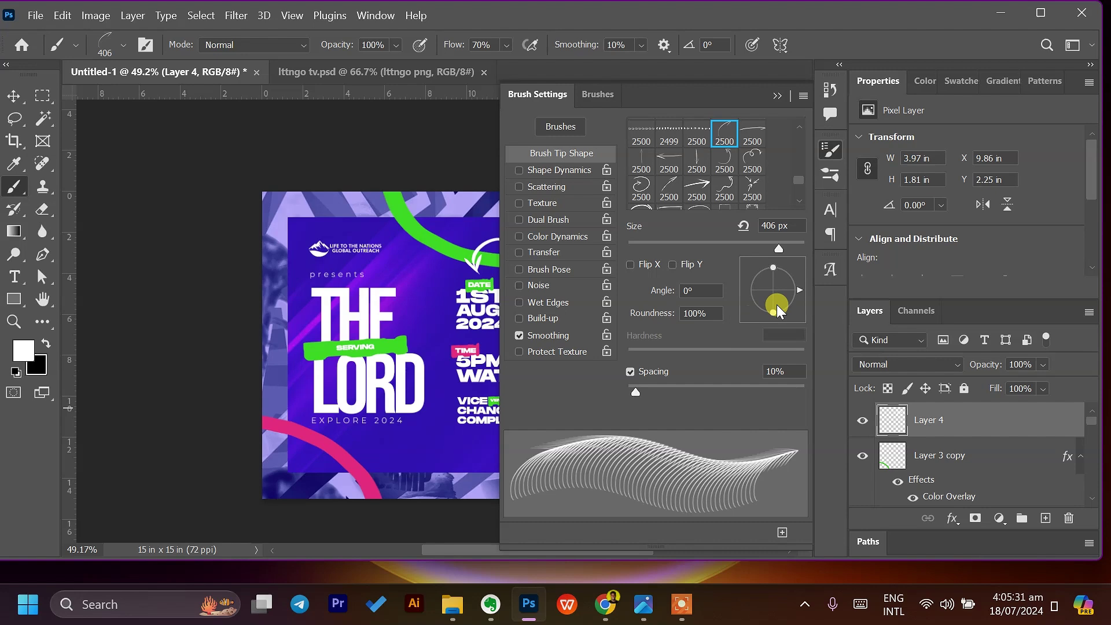